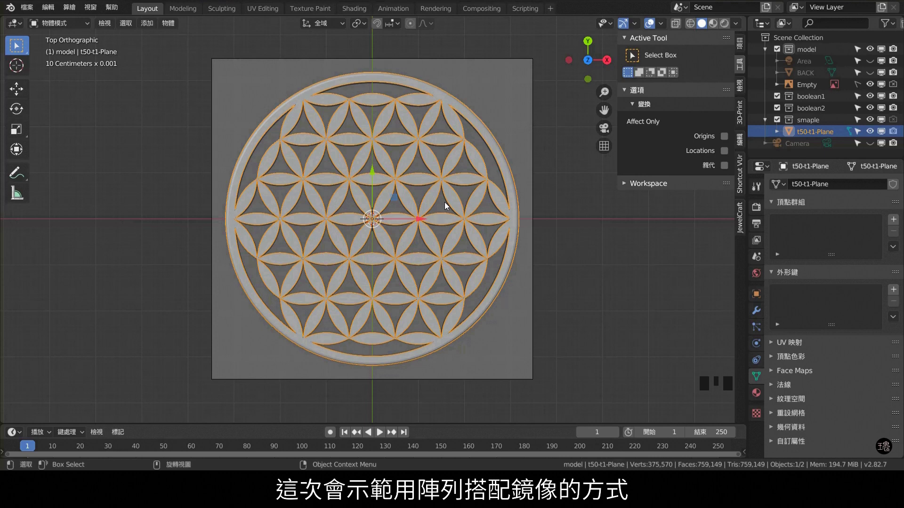
- Hide the finished flower model in the Outliner and zoom in on the reference drawing
left_click(454, 104)
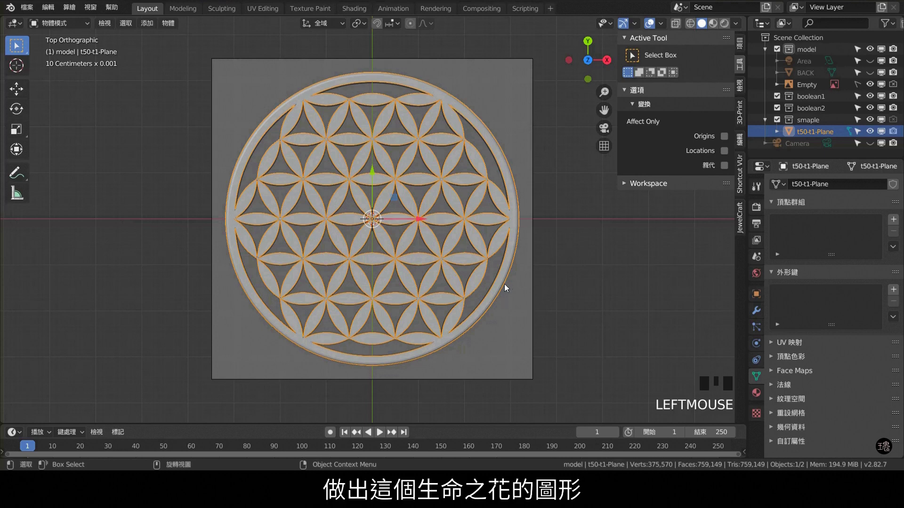
left_click(571, 290)
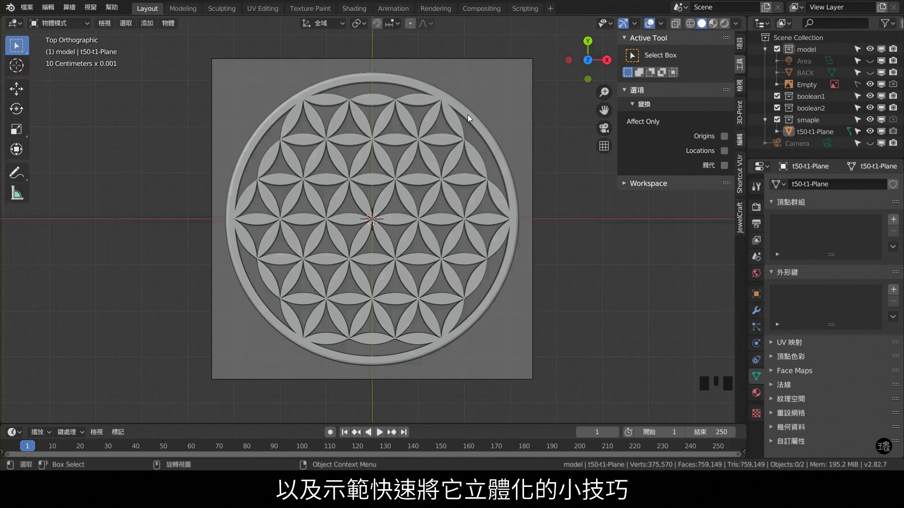
left_click(871, 125)
scroll("up", 3)
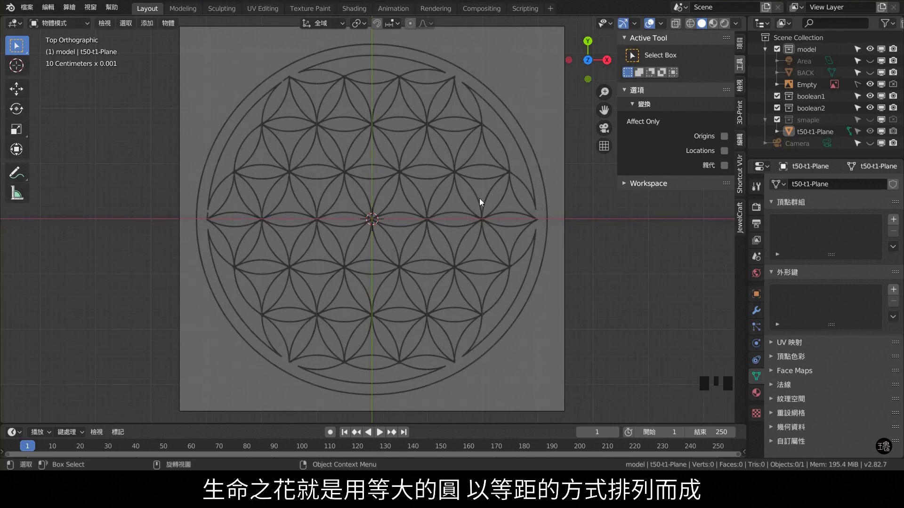
scroll("up", 3)
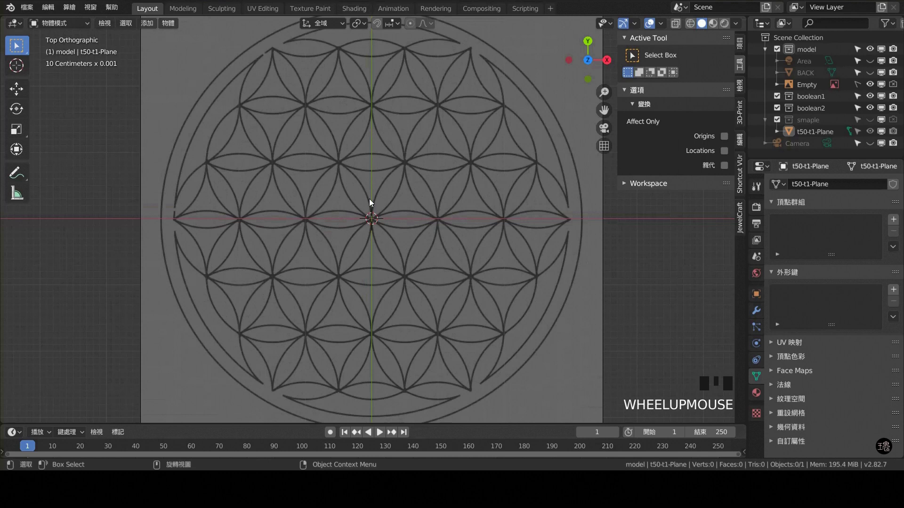
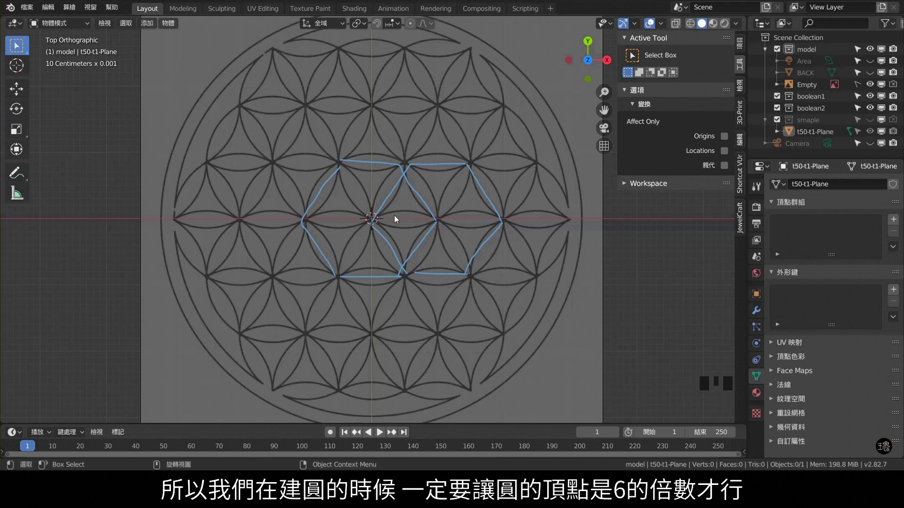
- Undo the temporary annotation hexagons drawn over the reference pattern
key("ctrl+z")
key("ctrl+z")
key("ctrl+z")
key("ctrl+z")
key("ctrl+z")
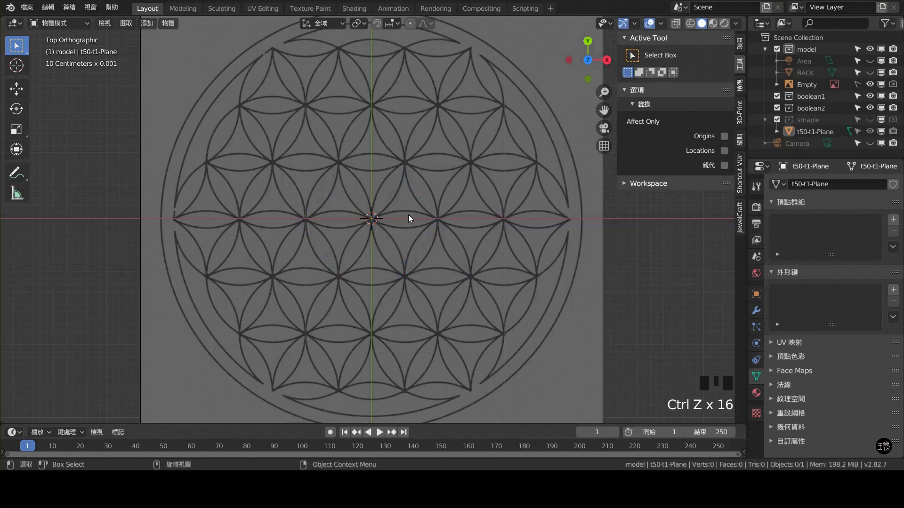
- Add a 36-vertex mesh circle at the centre over the reference drawing
key("shift+a")
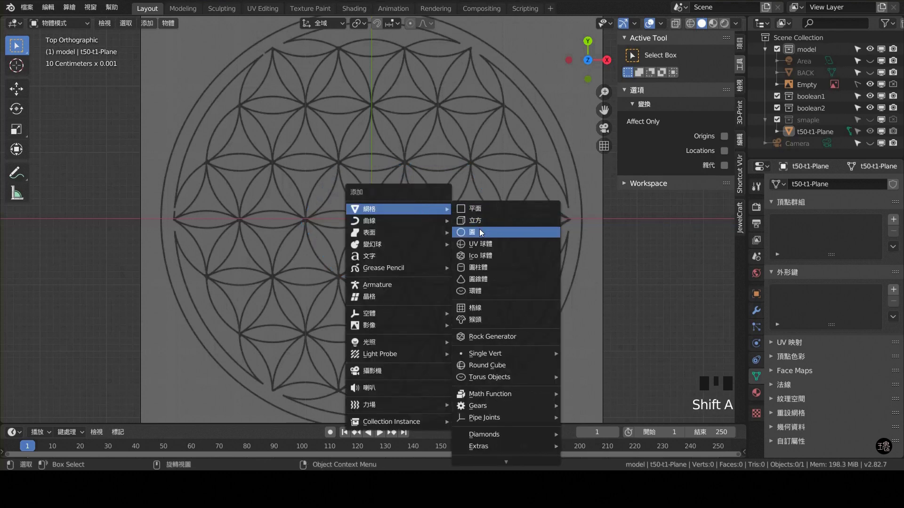
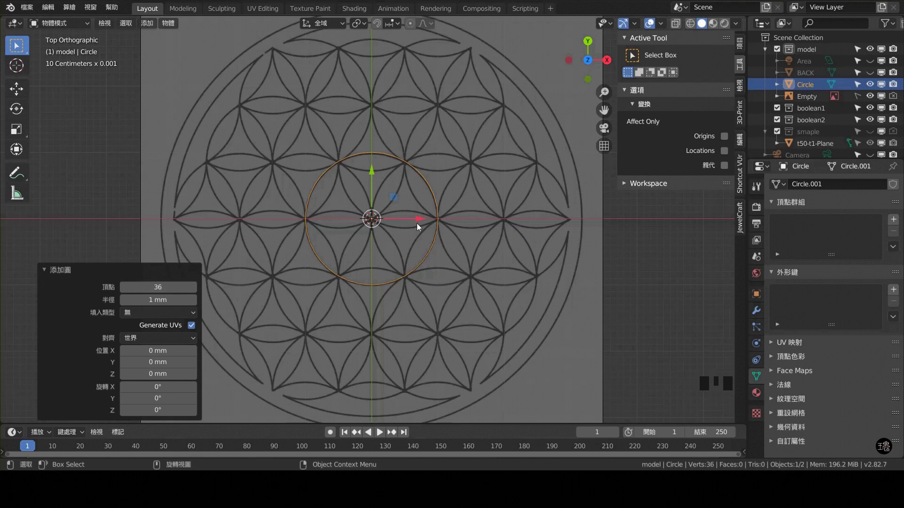
scroll("up", 3)
left_click(761, 319)
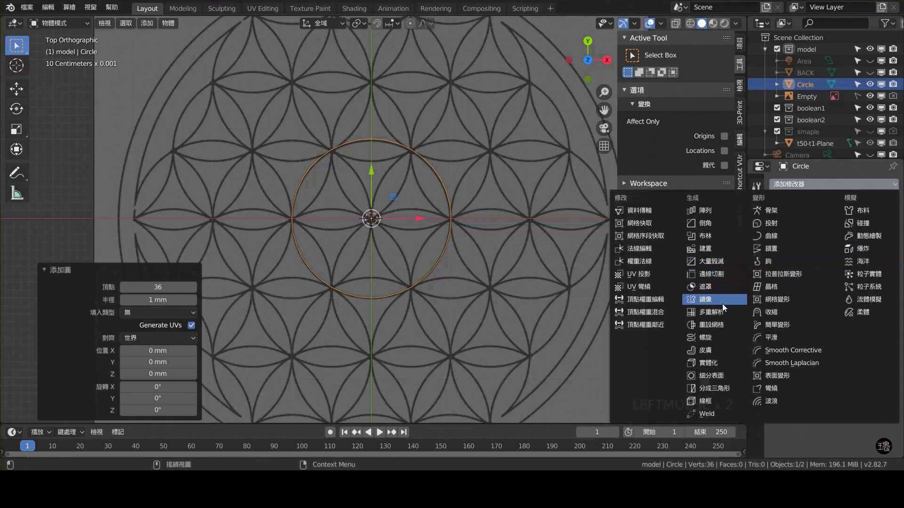
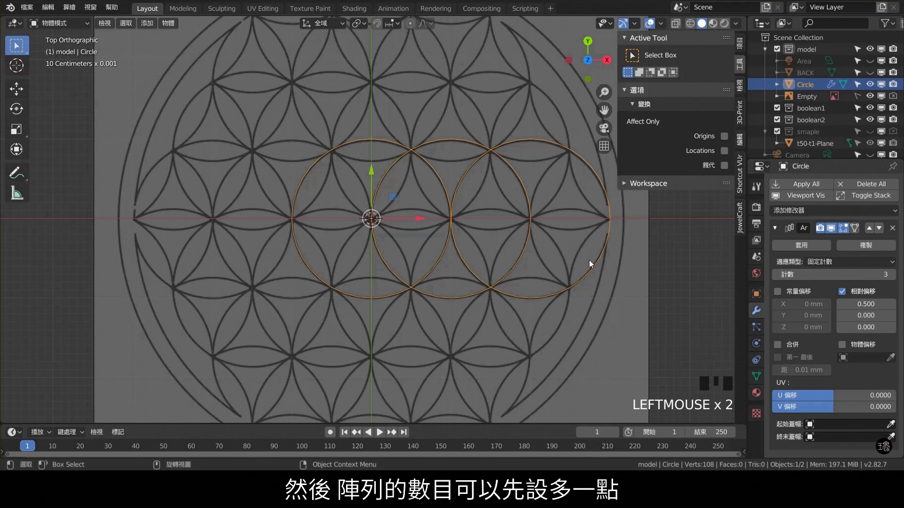
- Array the circle along X with relative offset 0.5 and a count of four
scroll("down", 3)
left_click(896, 281)
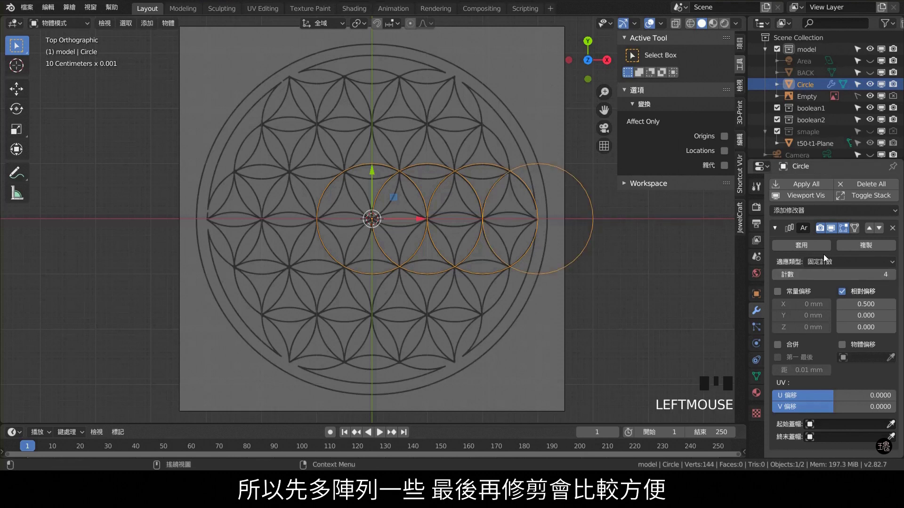
left_click(780, 235)
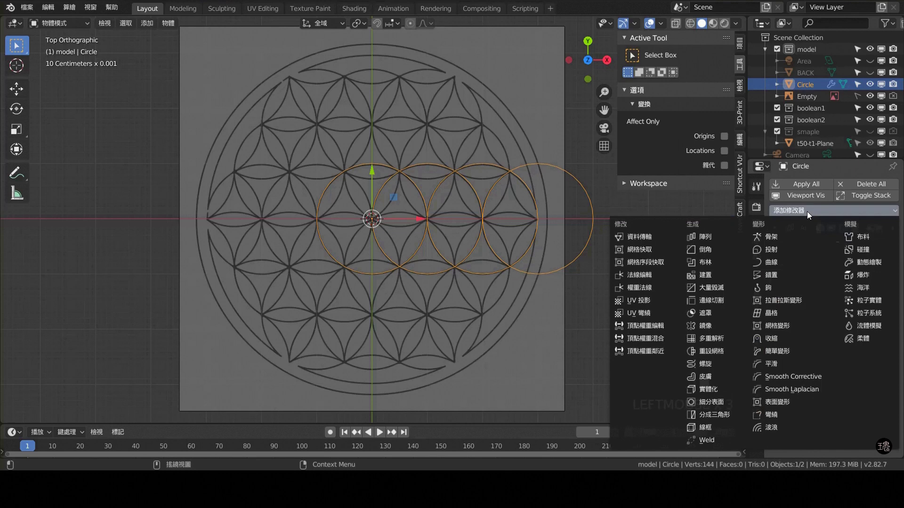
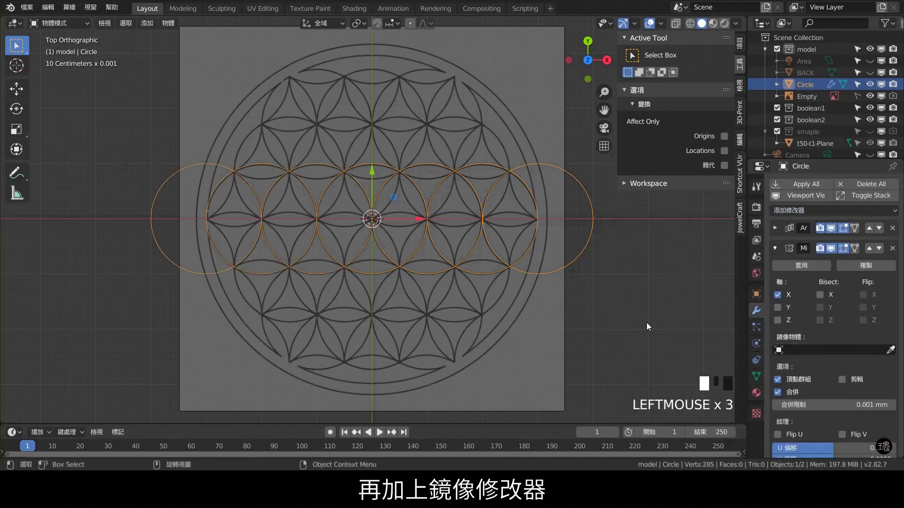
- Mirror the row of circles across the X axis so it extends both sides
left_click(624, 289)
scroll("up", 3)
scroll("down", 3)
left_click(557, 170)
- Enter Edit Mode on the circle and deselect all its vertices
key("Tab")
scroll("up", 3)
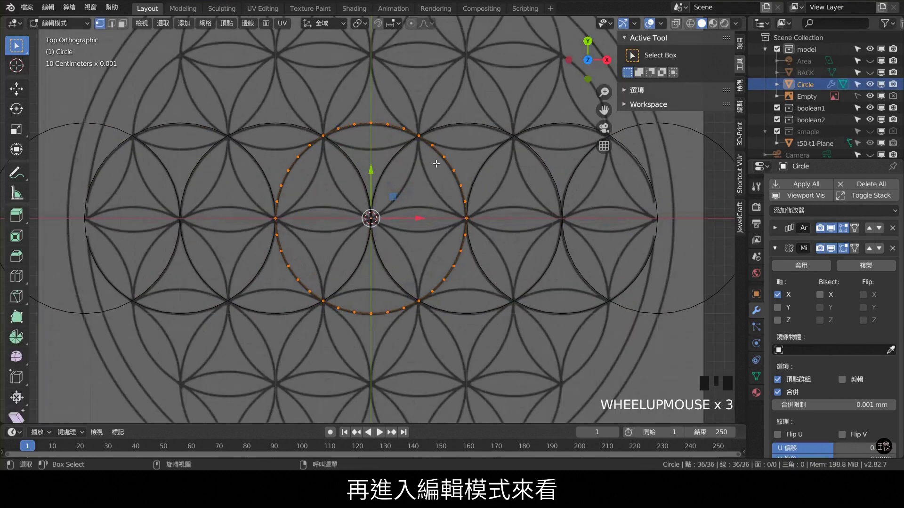
left_click_drag(471, 147, 414, 116)
left_click(414, 116)
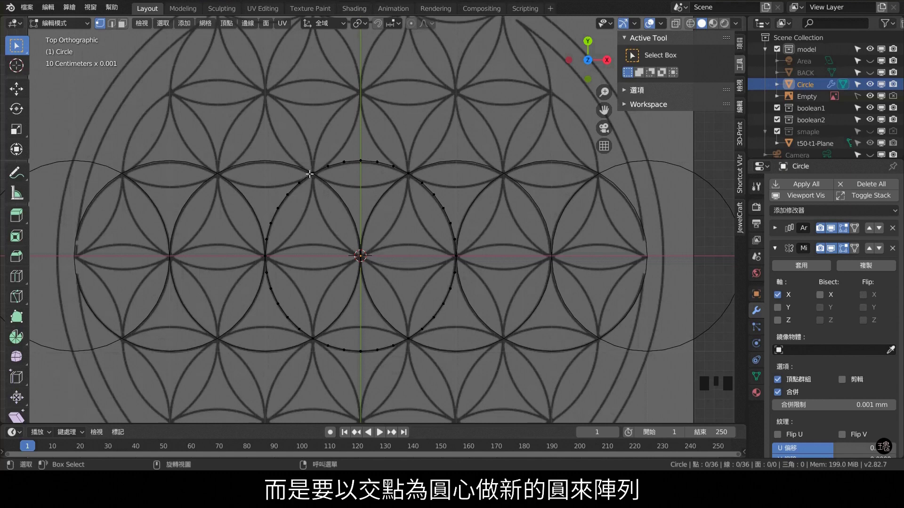
- Snap the 3D cursor to the upper intersection vertex and add a new circle there
left_click(316, 170)
scroll("down", 3)
key("shift+s")
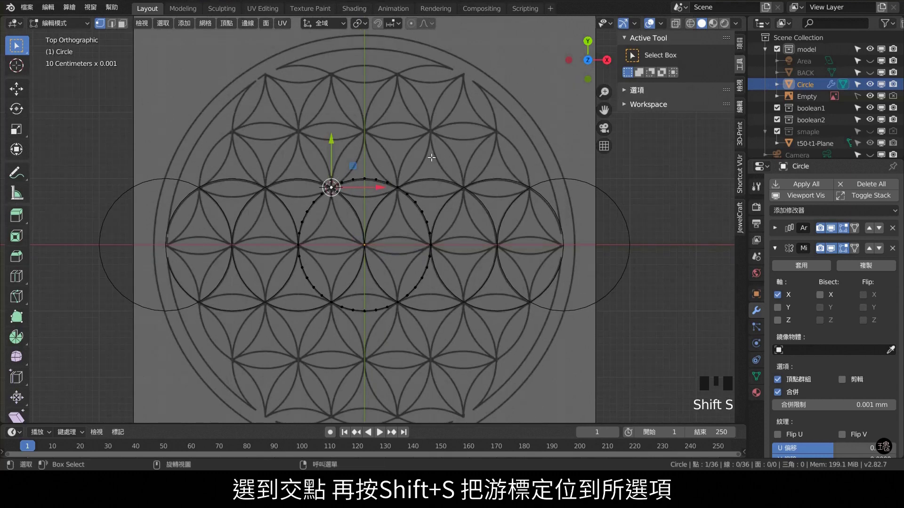
key("shift+a")
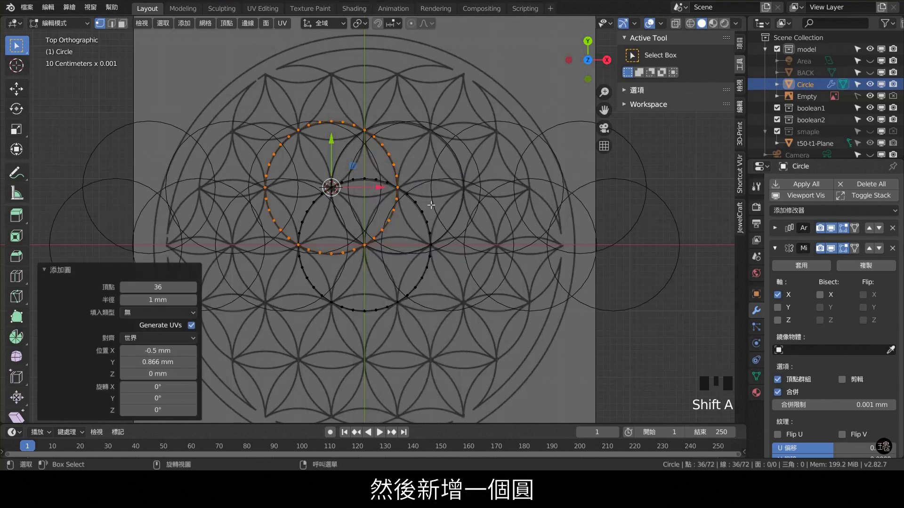
scroll("up", 3)
scroll("down", 3)
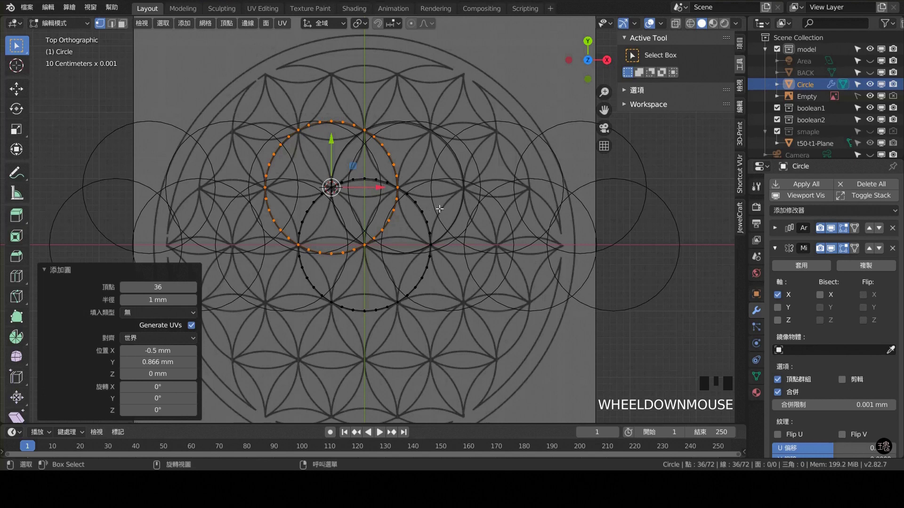
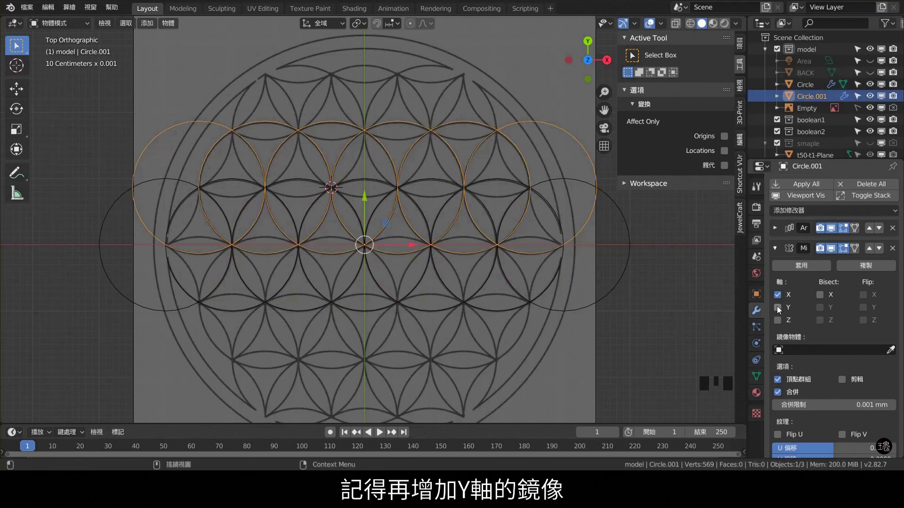
- Mirror the second row of circles along Y so it repeats above and below
left_click(781, 312)
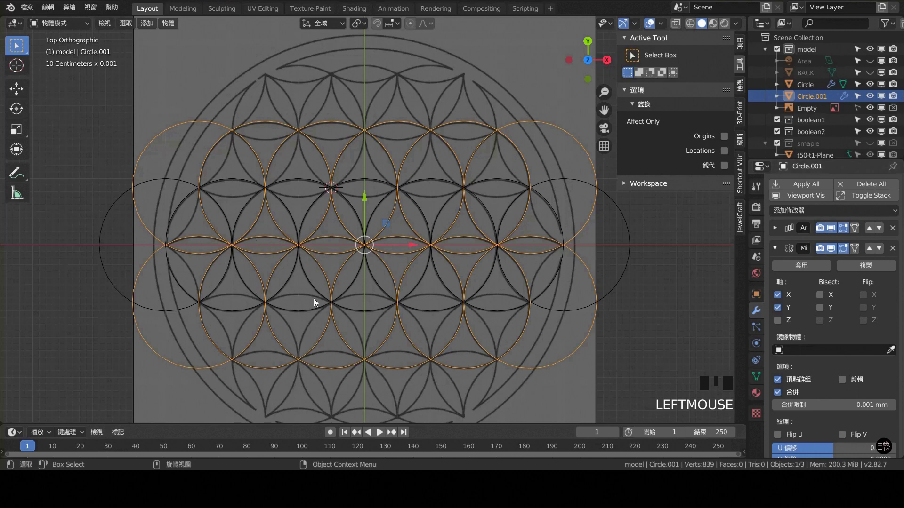
left_click(647, 294)
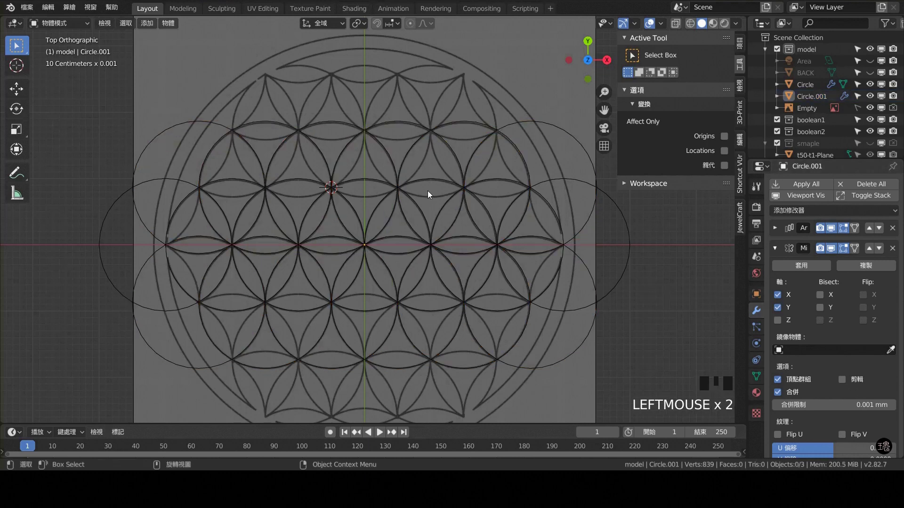
left_click(364, 133)
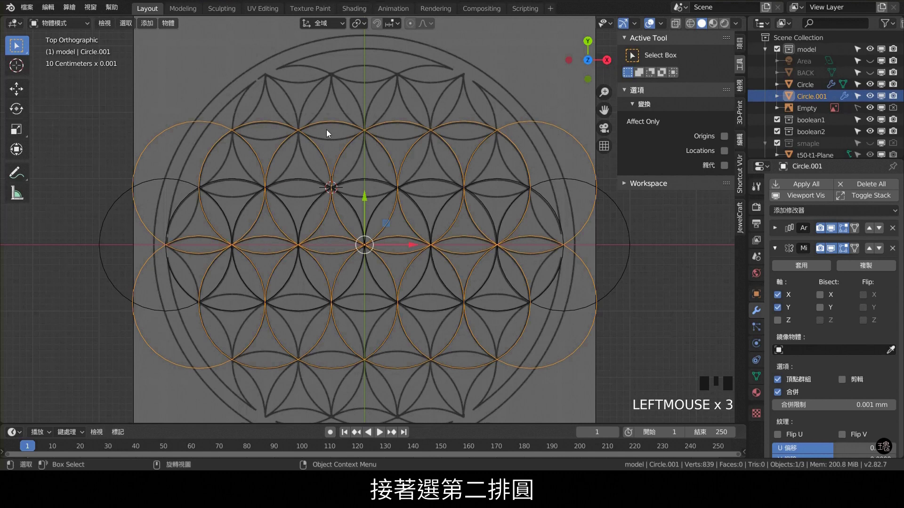
- Add a circle at the next upper intersection and separate it as its own row
key("Tab")
scroll("up", 3)
left_click_drag(311, 115, 294, 164)
left_click(294, 162)
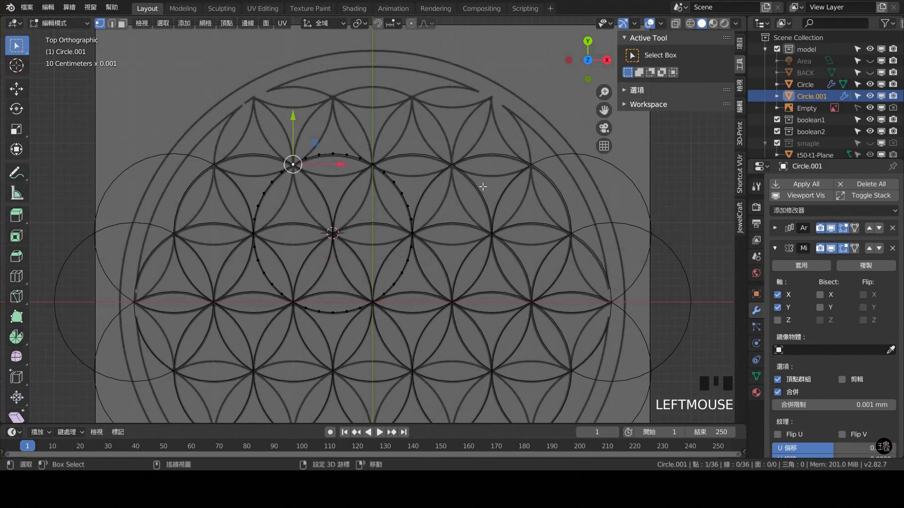
key("shift+s")
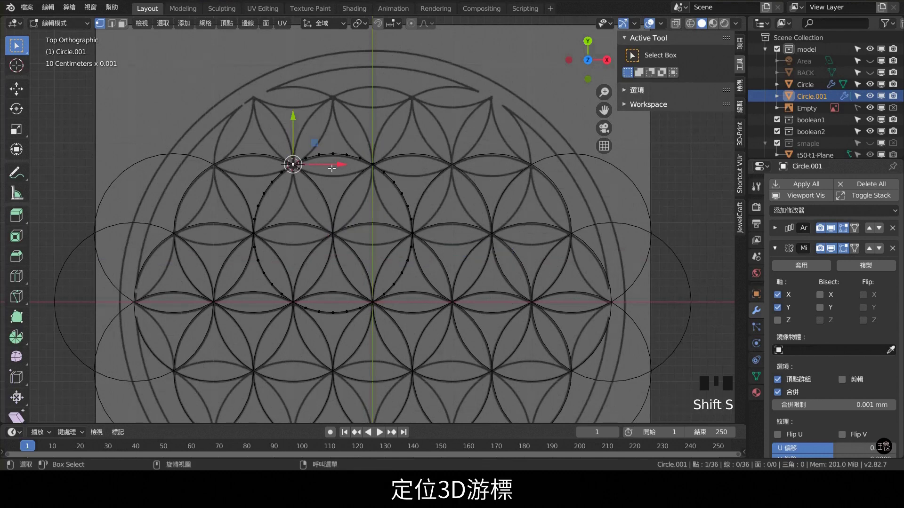
key("shift+a")
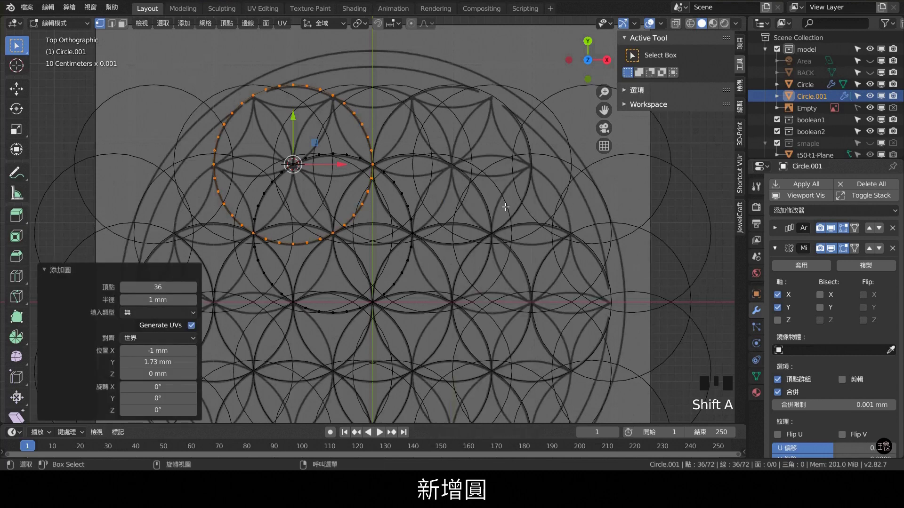
key("p")
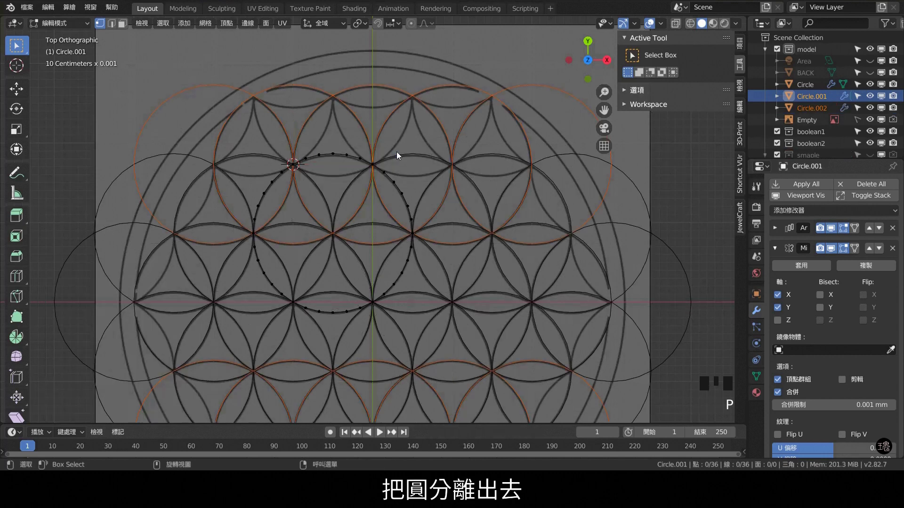
scroll("down", 3)
left_click(631, 248)
- Hide the reference image and return to Object Mode to check the three-row pattern
left_click_drag(622, 289, 643, 267)
left_click(643, 266)
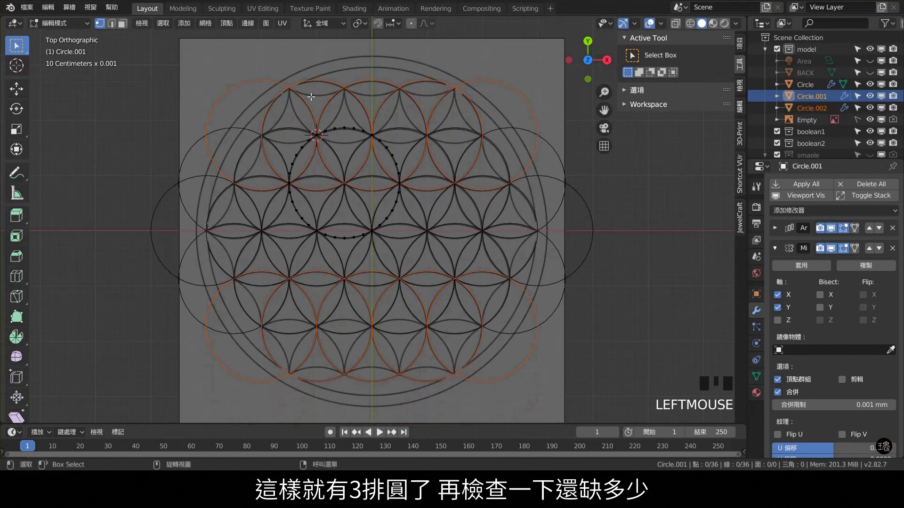
scroll("up", 3)
scroll("down", 3)
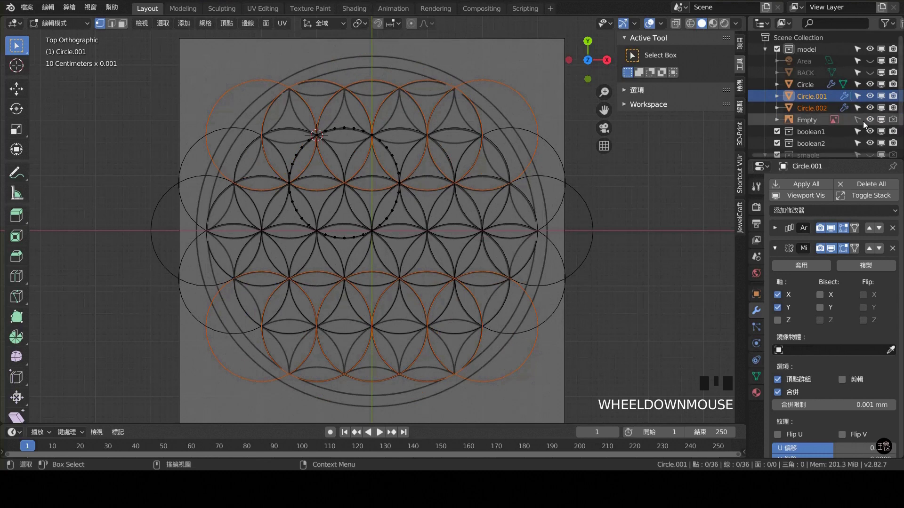
left_click(873, 125)
left_click(632, 240)
key("Tab")
left_click(619, 323)
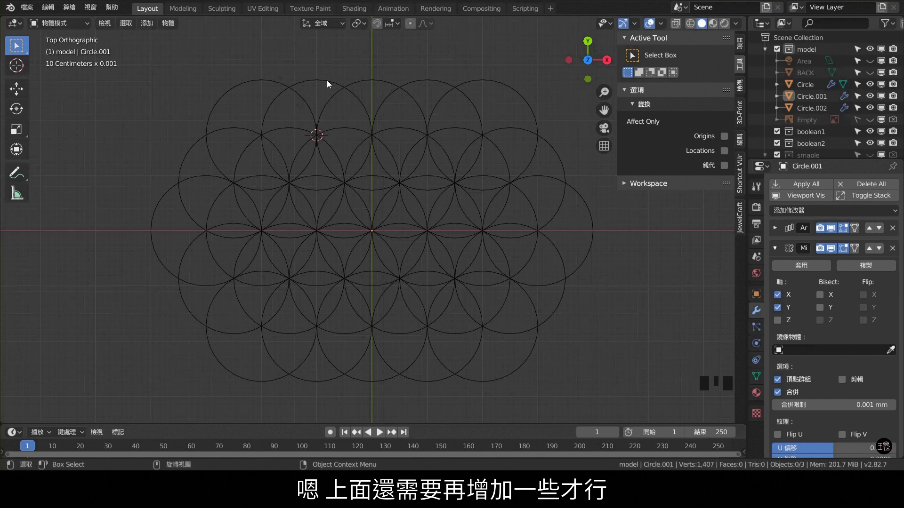
- Snap the cursor to the top-left circle's vertex and add a new circle there
left_click(327, 83)
left_click_drag(410, 88, 413, 135)
key("Tab")
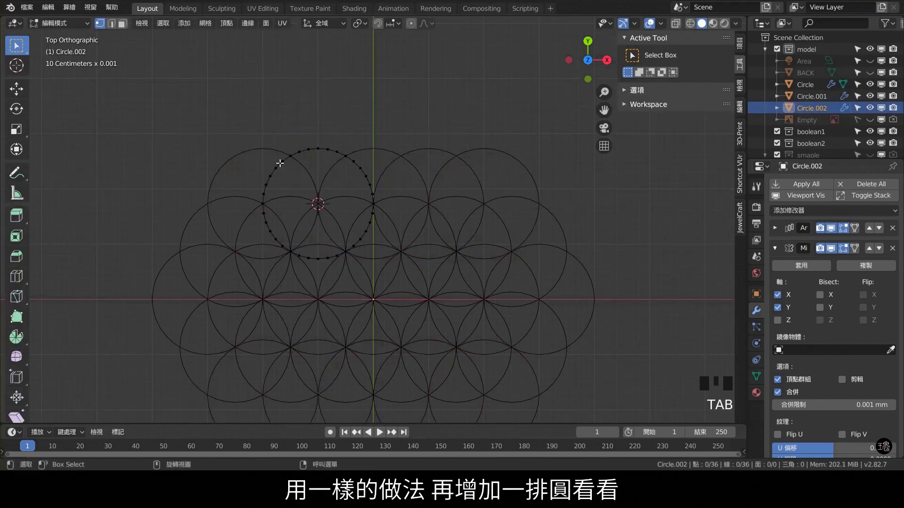
left_click(296, 154)
key("shift+s")
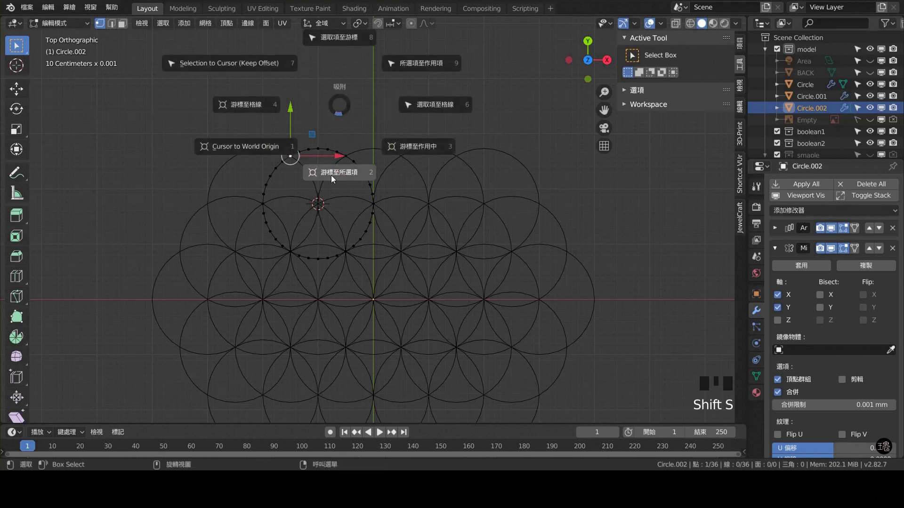
key("shift+a")
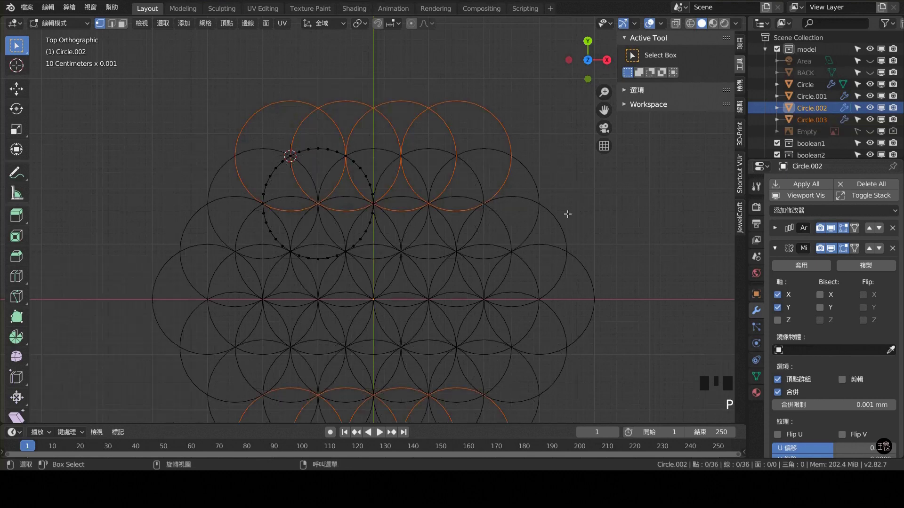
- Split the new circle off as a fourth row and return to Object Mode
left_click(655, 246)
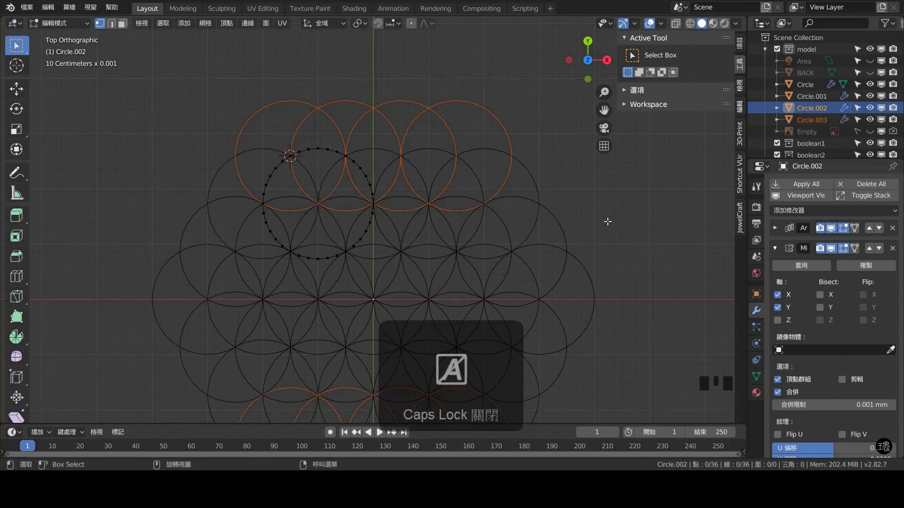
key("Tab")
left_click(648, 279)
scroll("down", 3)
left_click_drag(612, 287, 371, 161)
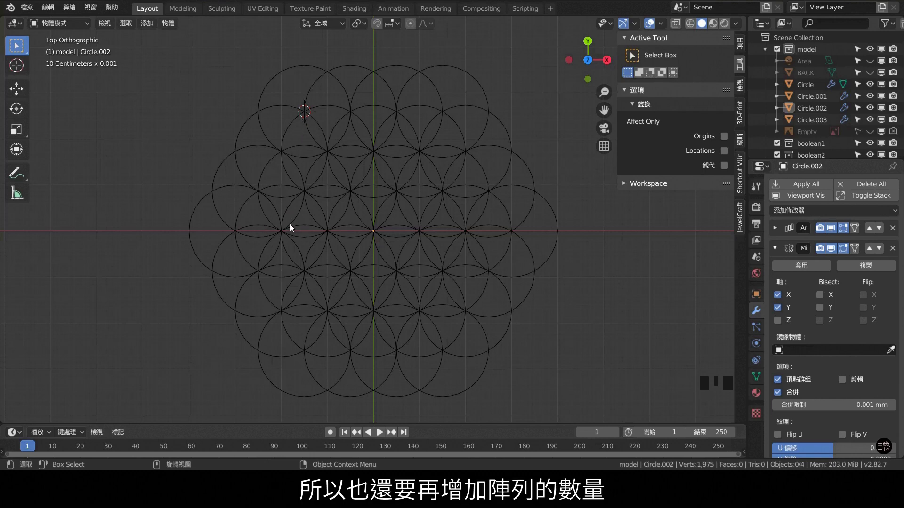
- Show the reference image and raise the Array count on the outer rows
left_click(870, 136)
scroll("up", 3)
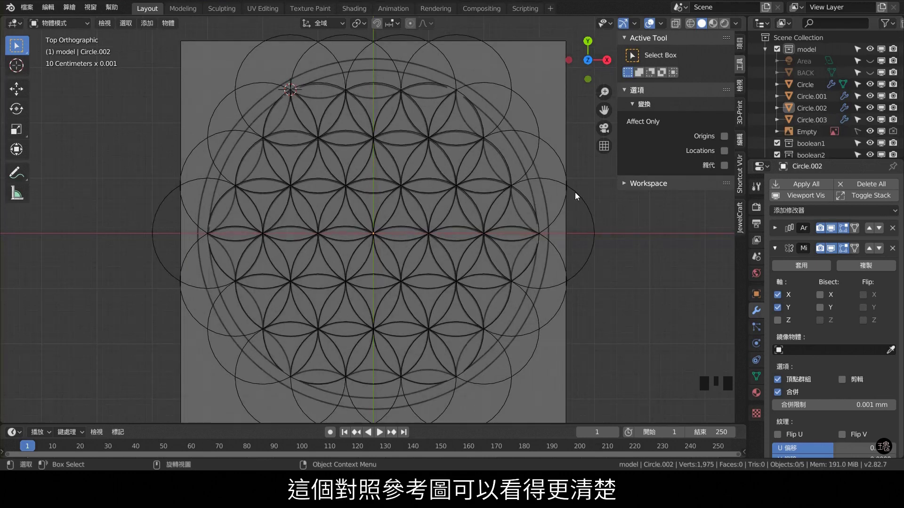
left_click(593, 223)
left_click(780, 231)
left_click(895, 276)
left_click(566, 167)
left_click(776, 234)
left_click(897, 277)
left_click(535, 117)
left_click(773, 237)
- Raise the Array count on the remaining rows until circles span the image sides
left_click(781, 230)
left_click(898, 277)
left_click(501, 58)
left_click(779, 233)
left_click(898, 274)
left_click(776, 231)
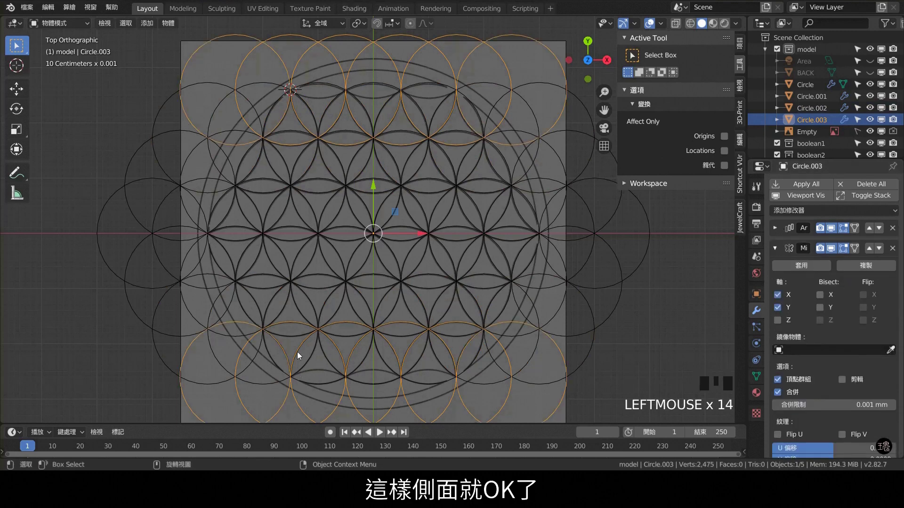
middle_click(430, 107)
left_click(563, 128)
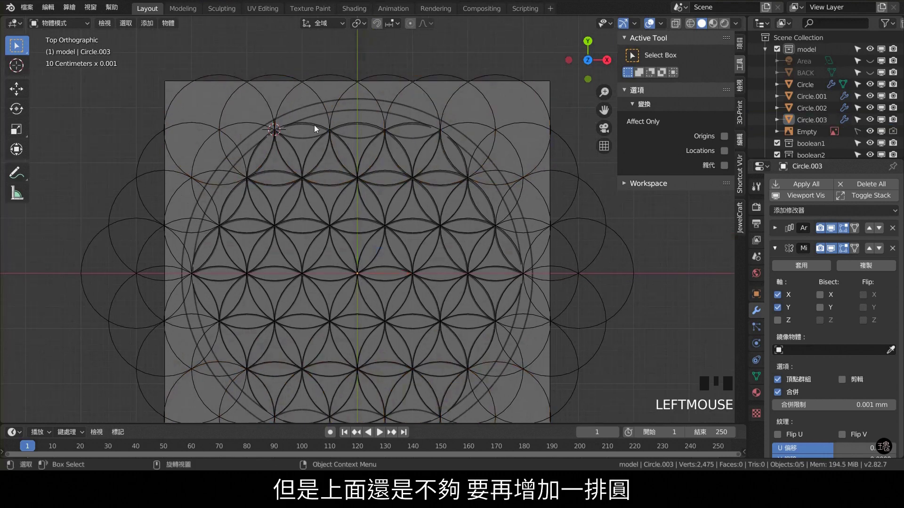
- Select the top row of circles and enter Edit Mode on it
left_click_drag(364, 115, 264, 101)
left_click(264, 100)
key("Tab")
scroll("up", 3)
- Snap the cursor to the top-left circle and add a new circle moved above the top row
left_click_drag(277, 100, 274, 109)
left_click(273, 109)
key("shift+a")
key("shift+s")
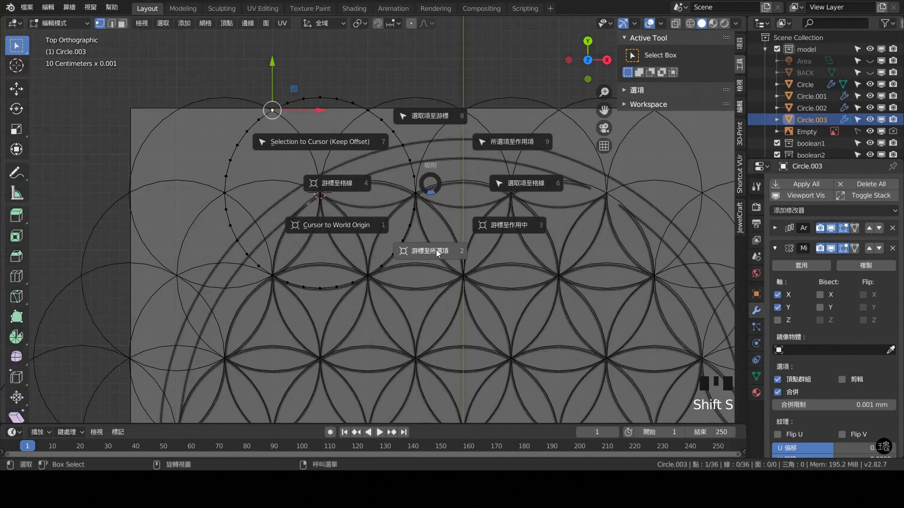
key("shift+a")
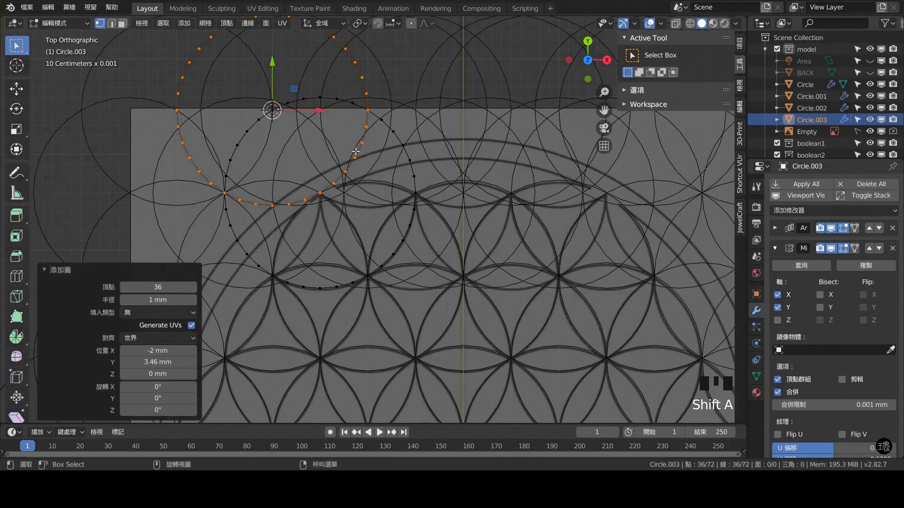
left_click_drag(461, 166, 387, 186)
- Separate the new top circle into its own object and return to Object Mode
scroll("down", 3)
key("p")
key("Tab")
left_click_drag(470, 227, 646, 234)
left_click(645, 234)
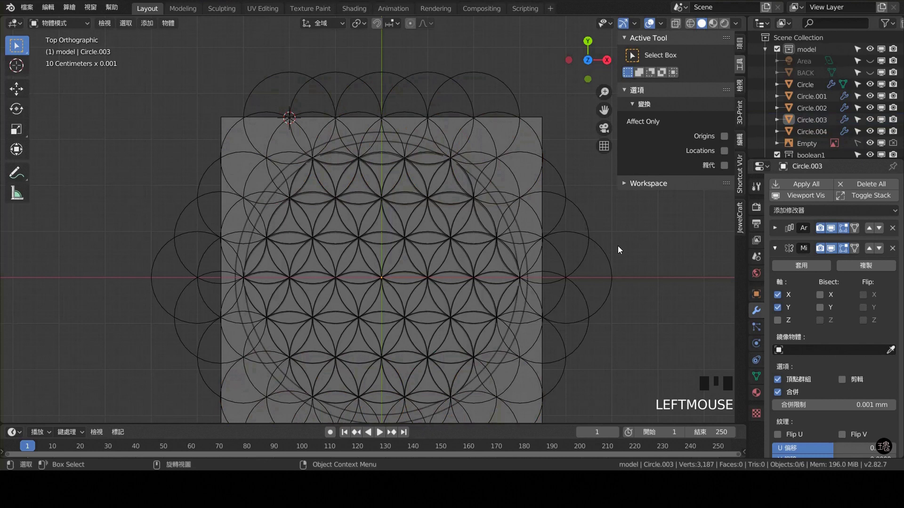
left_click_drag(651, 251, 584, 236)
- Apply all modifiers on the circle rows and join them into one object with Ctrl+J
left_click(584, 236)
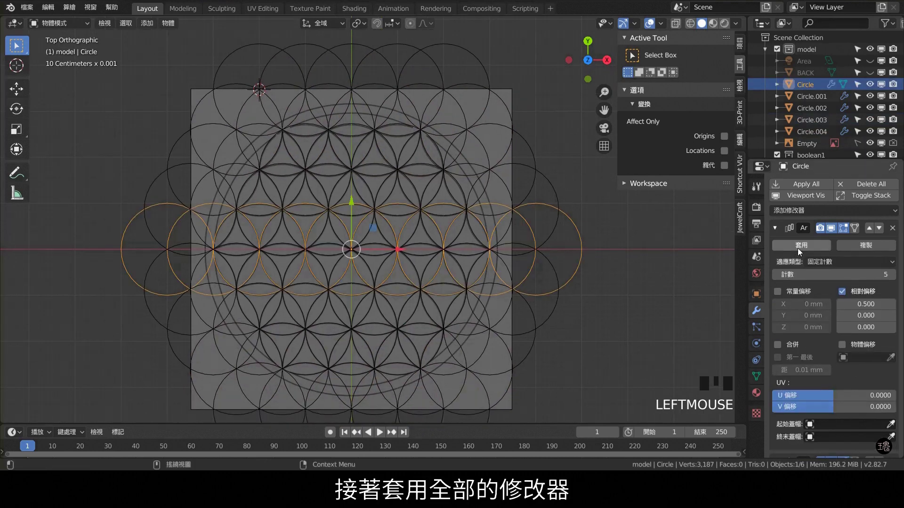
left_click(810, 186)
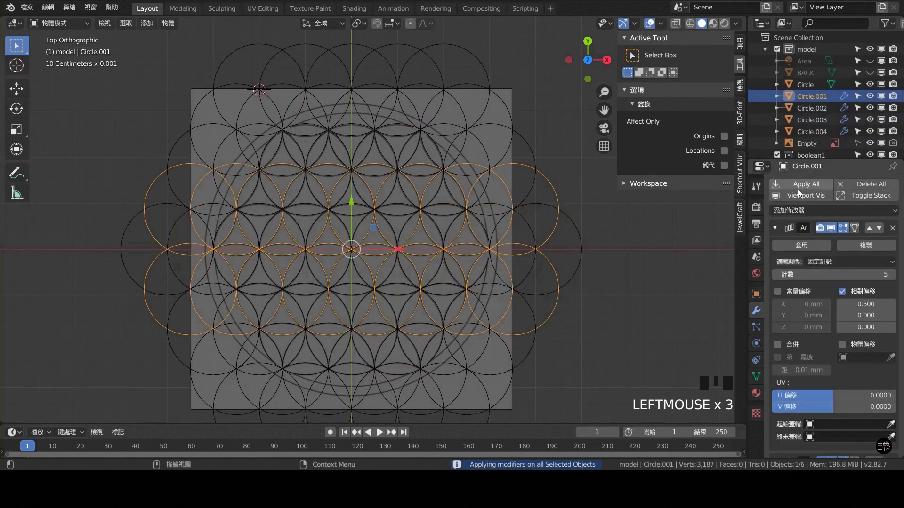
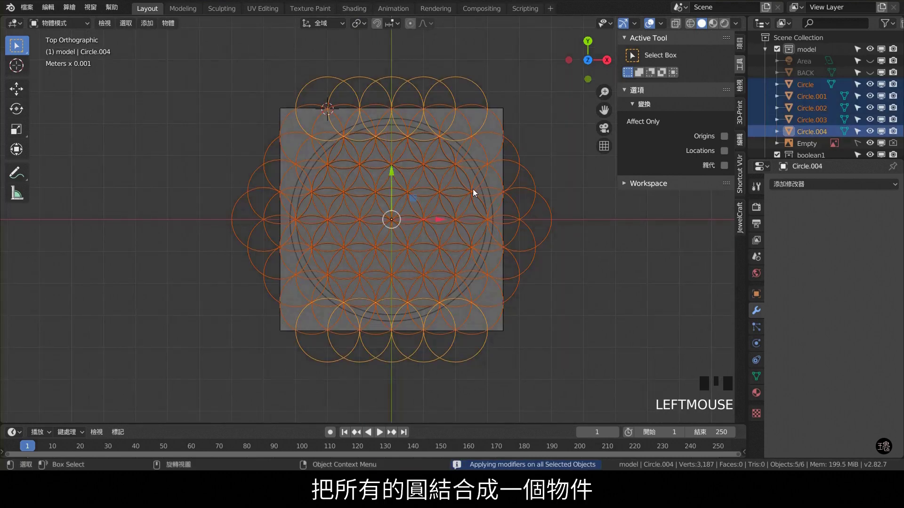
key("ctrl+j")
- Select all vertices of the joined mesh and merge them by distance
key("Tab")
key("a")
key("alt+m")
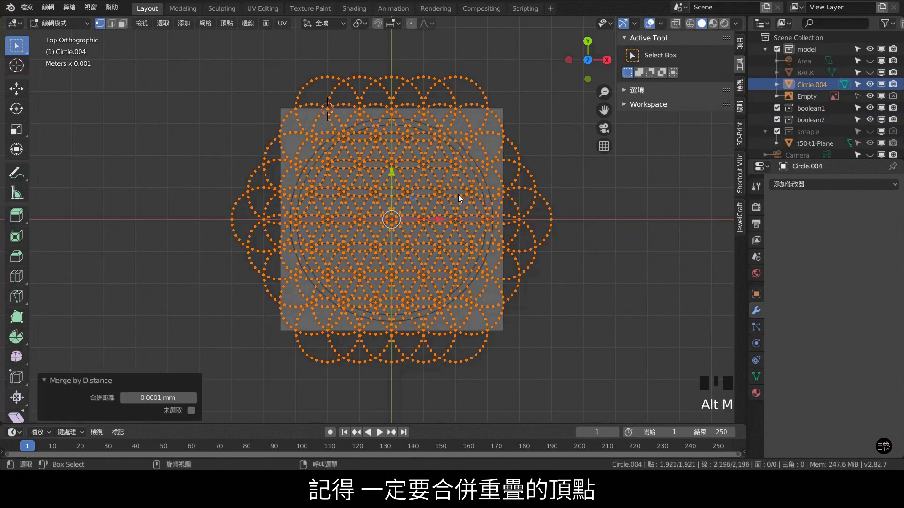
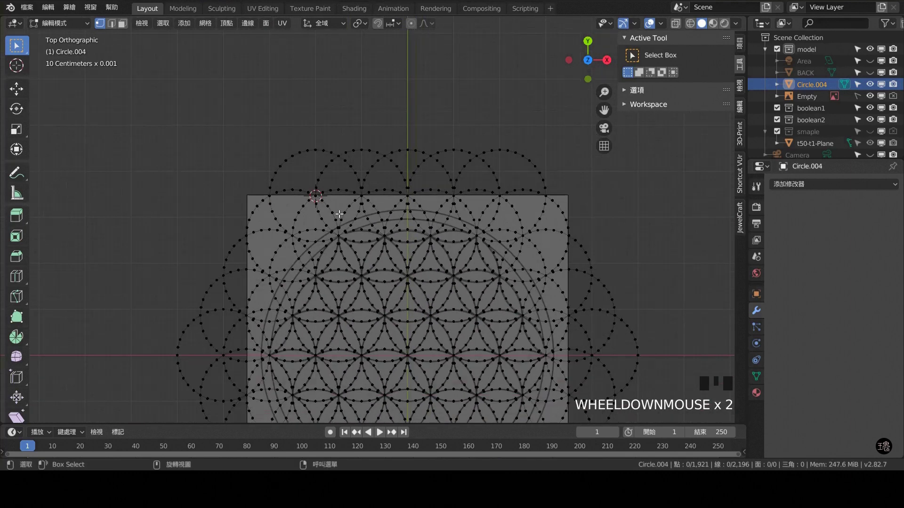
- Box-select and delete the stray arc vertices overhanging the pattern's top and right edges
left_click(235, 98)
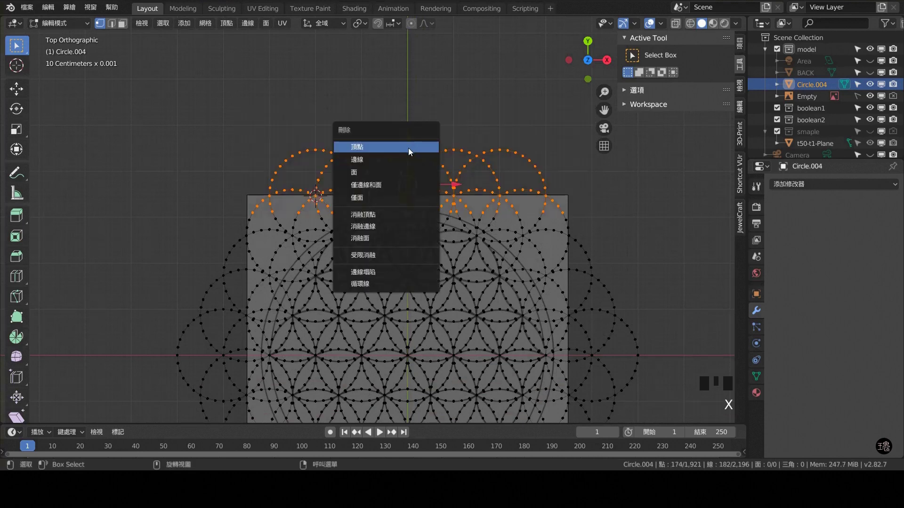
middle_click(591, 273)
left_click(228, 35)
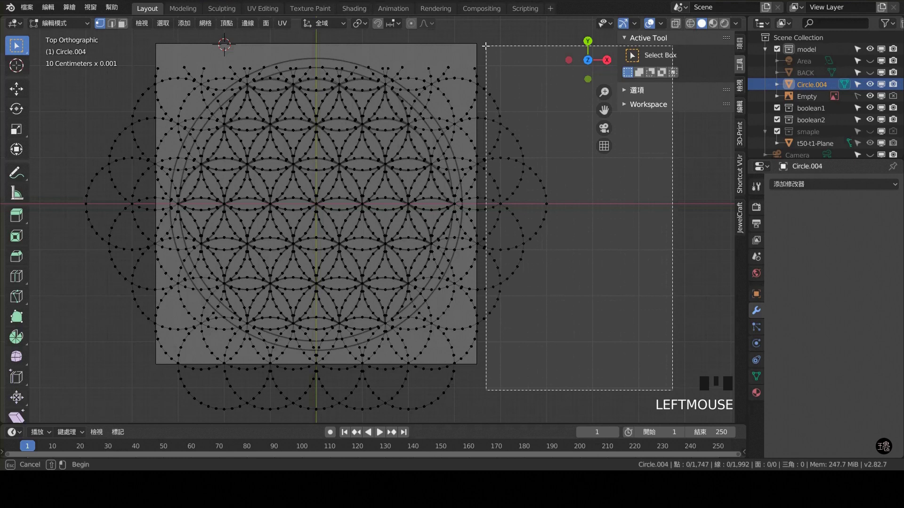
key("x")
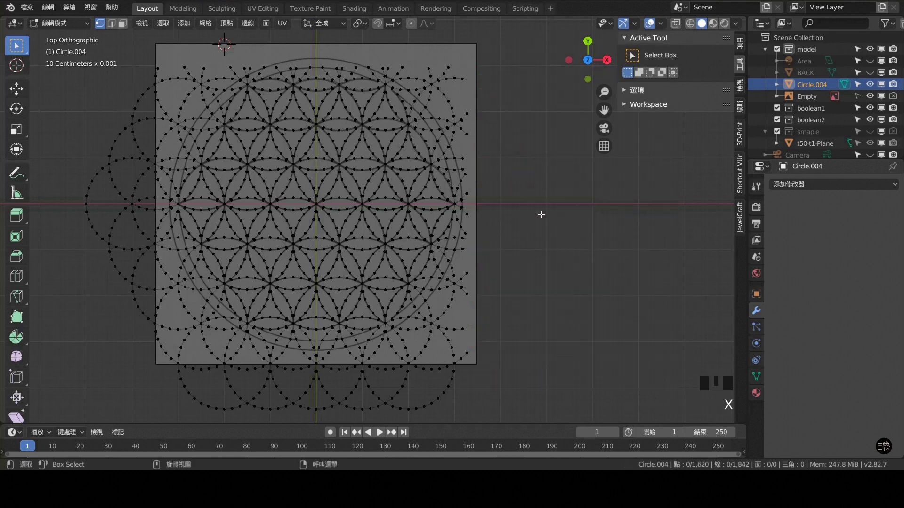
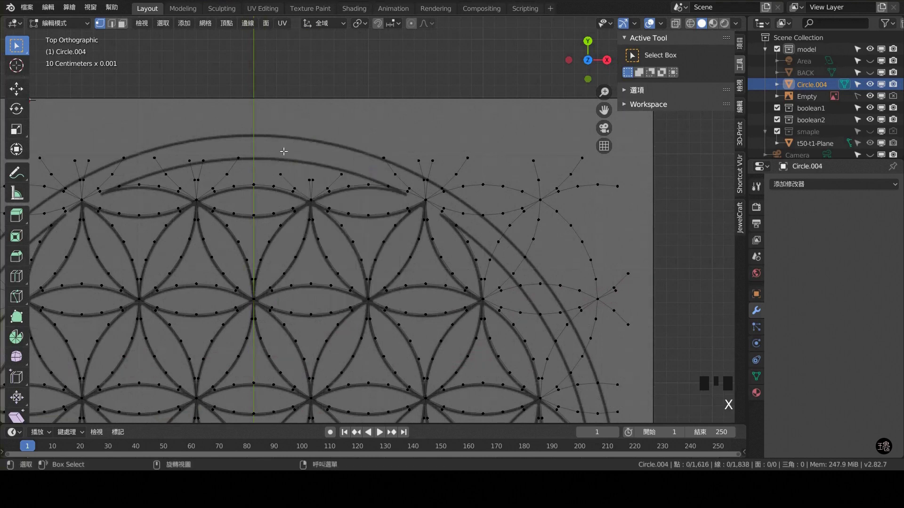
- Paint-select another overhanging cluster on the upper-right rim and undo a mis-selection
key("c")
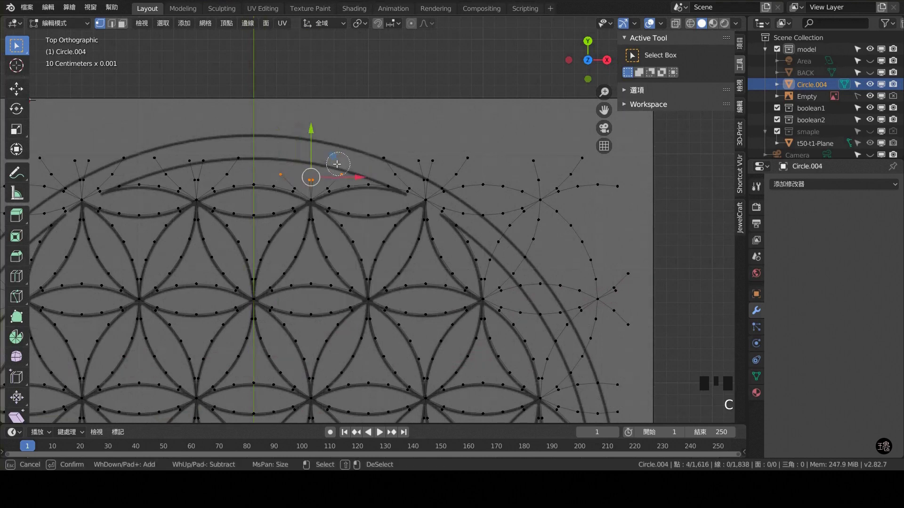
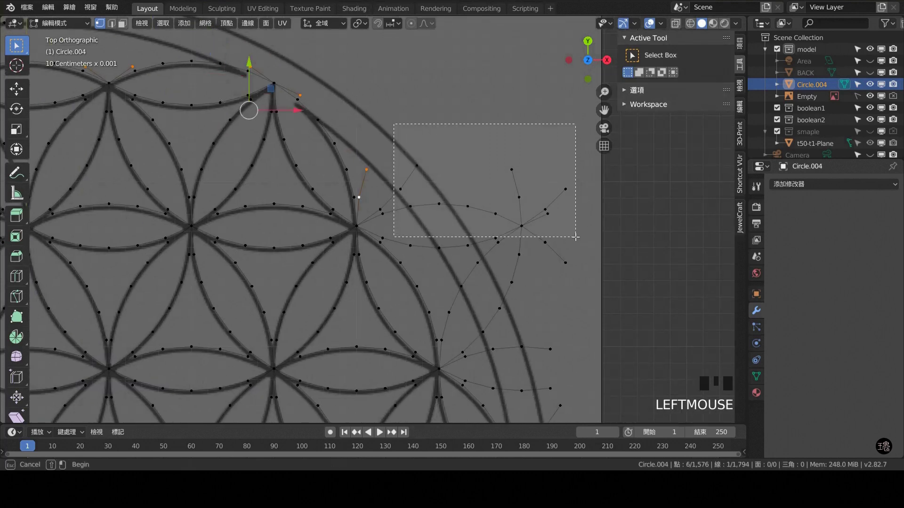
key("ctrl+z")
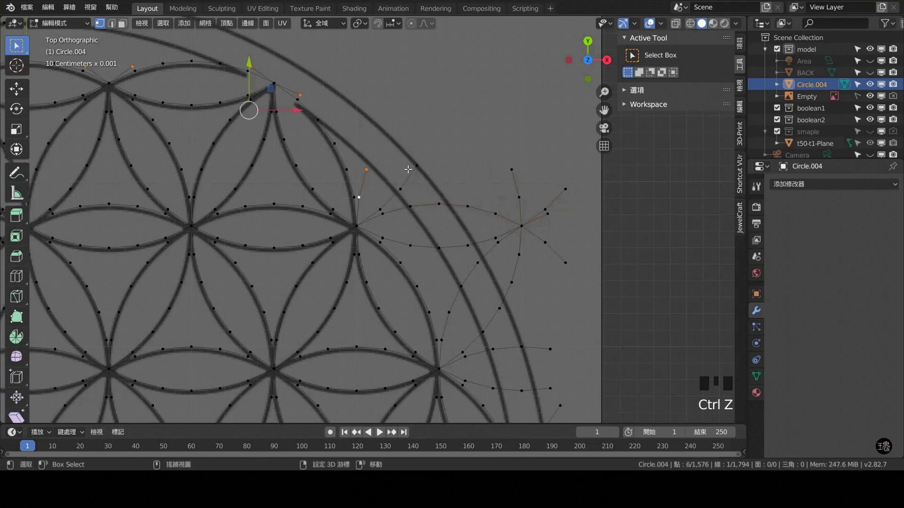
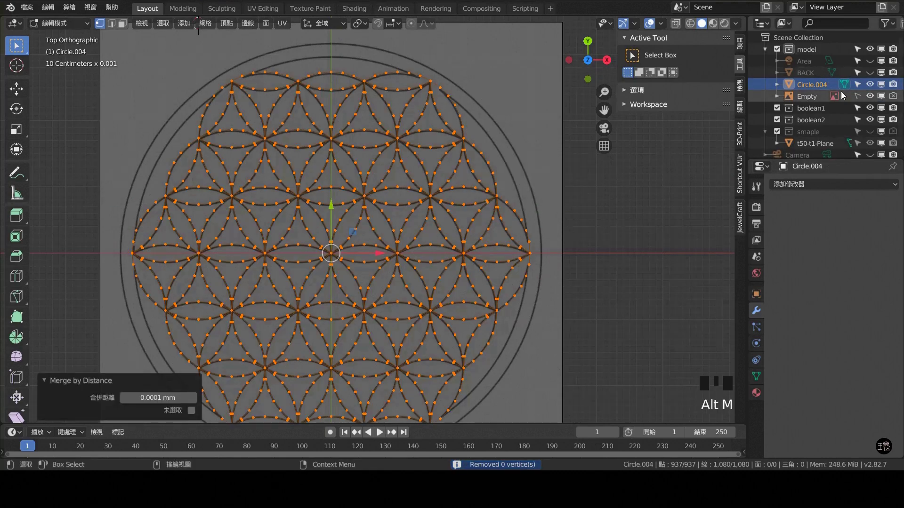
- Review the trimmed flower outline from several angles and deselect all its vertices
left_click(872, 103)
left_click(567, 156)
left_click_drag(496, 209, 402, 193)
scroll("up", 3)
left_click_drag(465, 199, 447, 223)
scroll("down", 3)
left_click(368, 230)
- Snap the 3D cursor to the world origin and add a 36-vertex, 3 mm radius enclosing circle
key("shift+s")
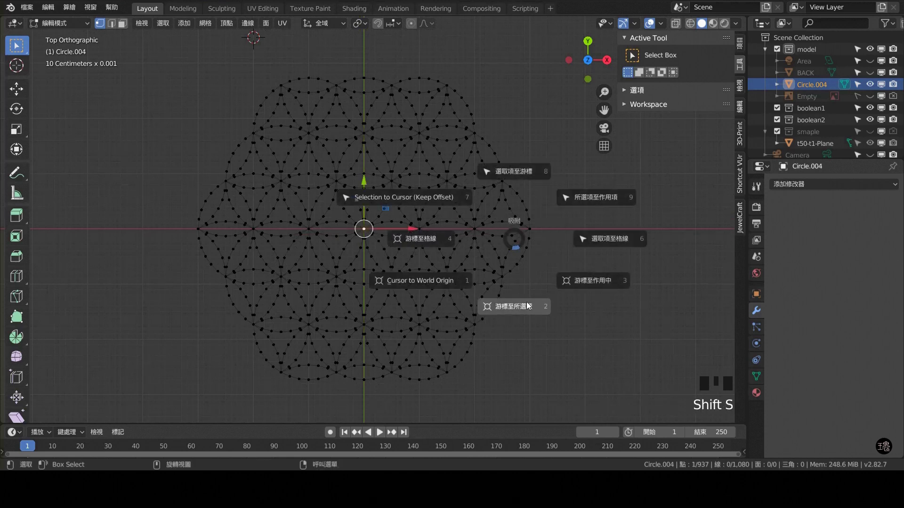
key("shift+a")
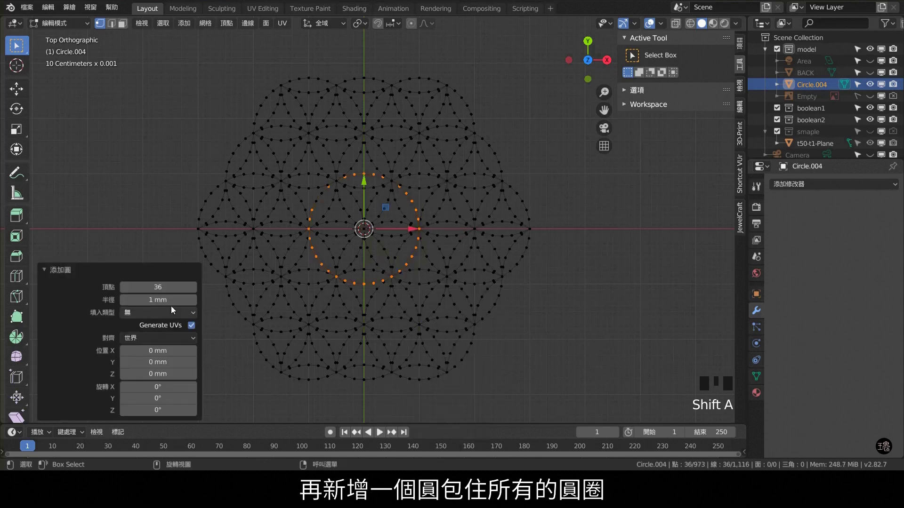
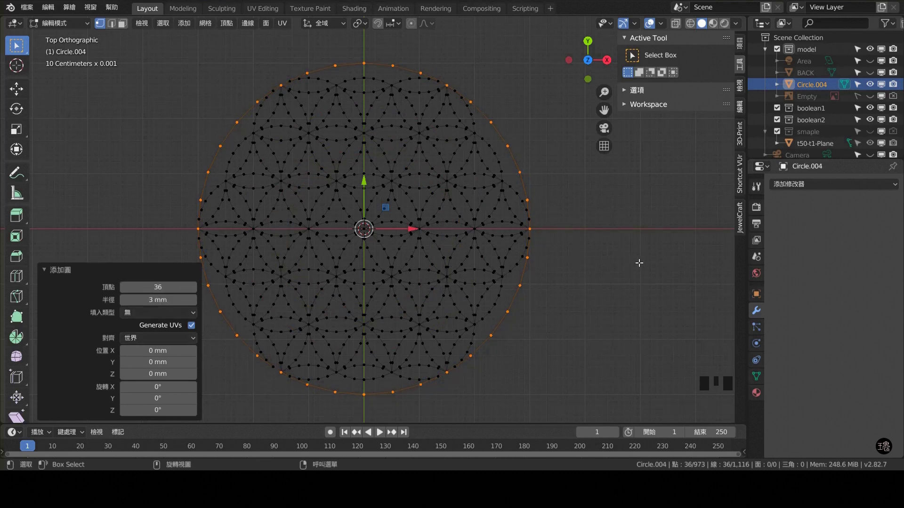
- Offset the outer circle's edges into a double ring and merge duplicates to finish the outline
key("ctrl+e")
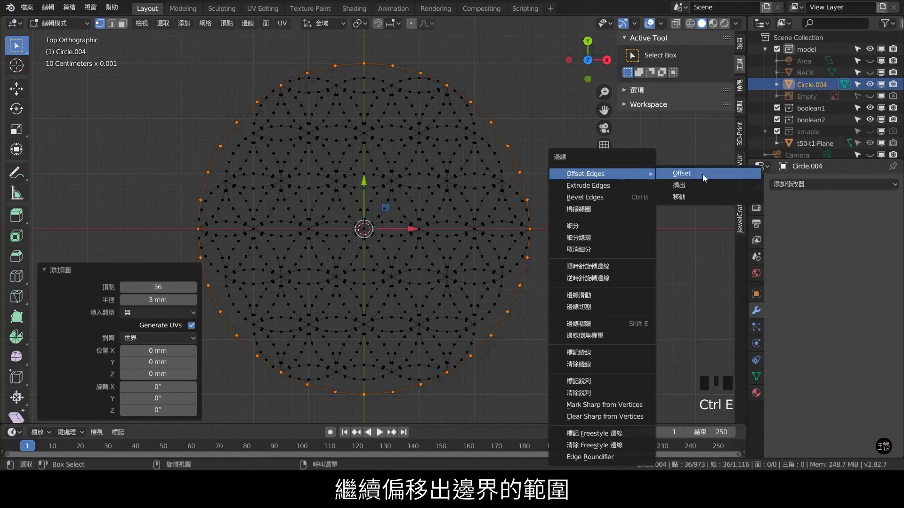
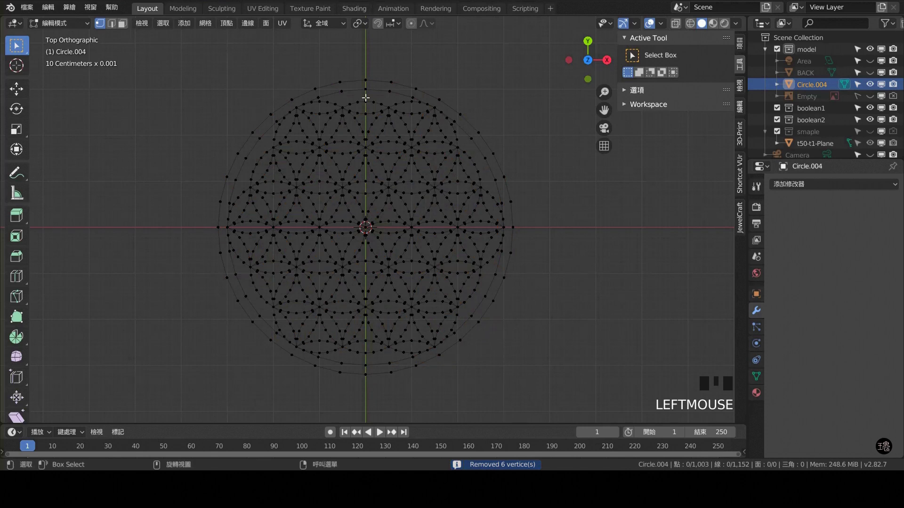
scroll("down", 3)
- In Object Mode, add a level-2 subdivision to the Flower of Life outline and apply it
key("Tab")
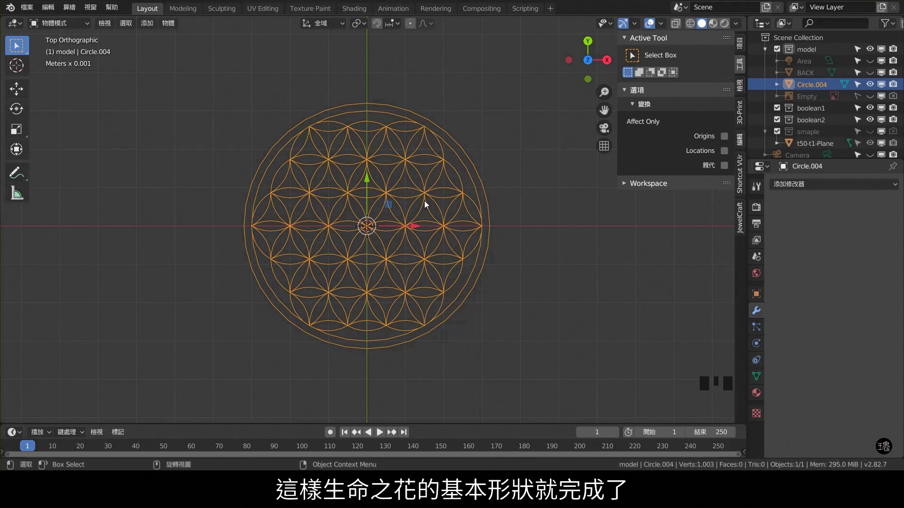
scroll("up", 3)
left_click_drag(365, 221, 352, 150)
scroll("down", 3)
key("ctrl+2")
left_click(810, 246)
left_click(614, 266)
scroll("up", 3)
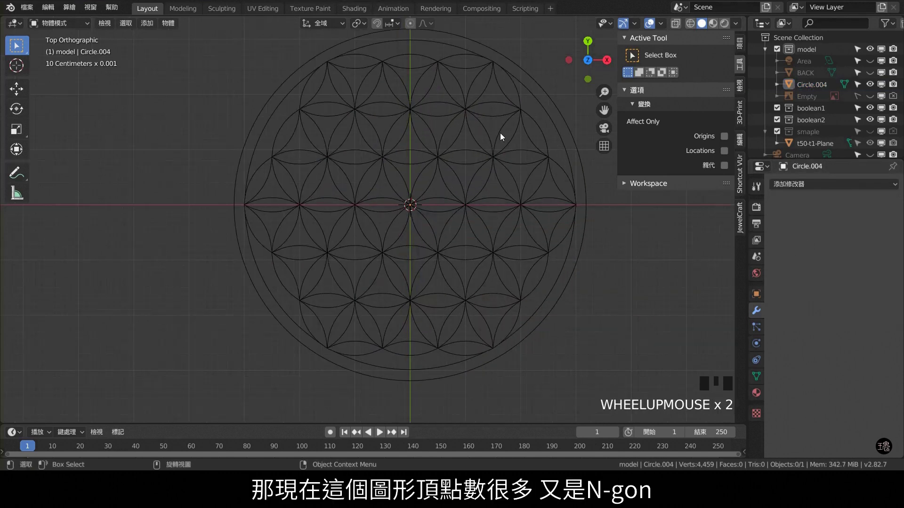
left_click(503, 137)
- Deselect the outline and add a small 2 mm plane at its centre
key("Tab")
scroll("up", 3)
scroll("down", 3)
key("Tab")
scroll("down", 3)
left_click(499, 117)
key("shift+a")
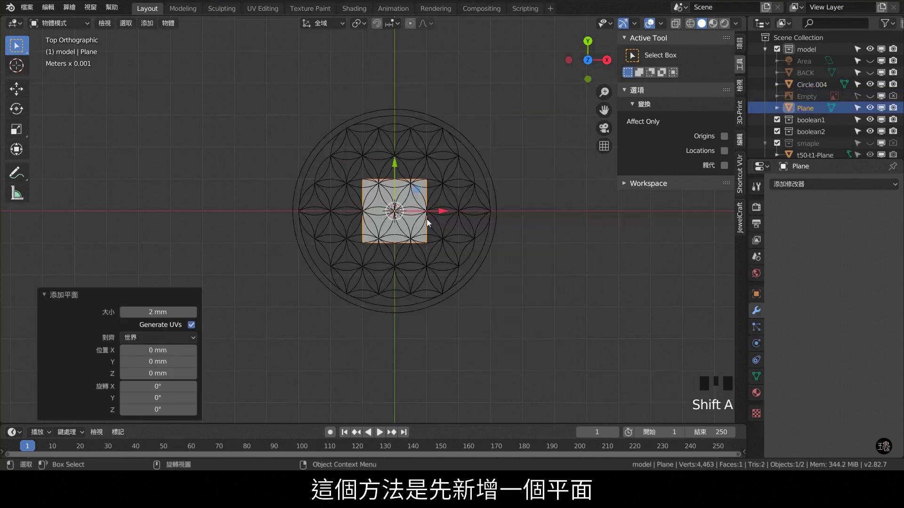
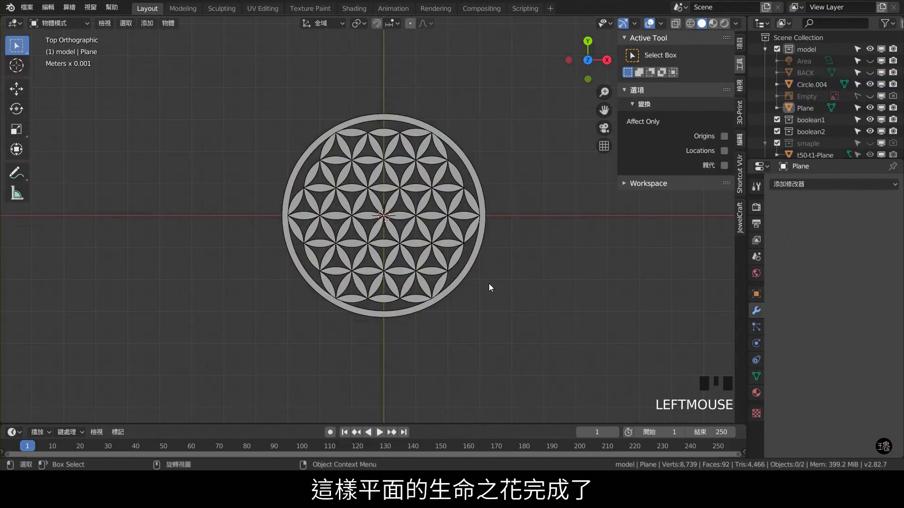
- Rotate the flat flower Plane 90 degrees about Z and hide the Circle.004 outline in the Outliner
left_click(430, 138)
key("r")
scroll("up", 3)
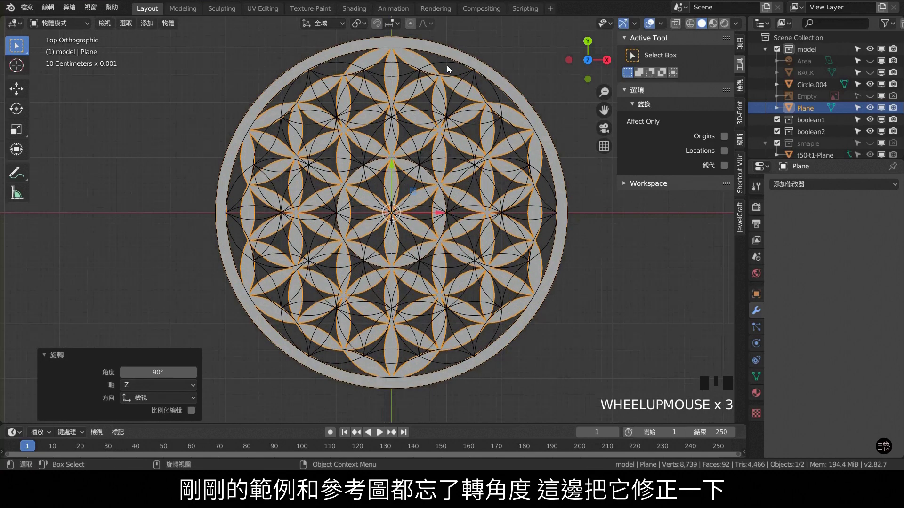
left_click(442, 67)
left_click(872, 88)
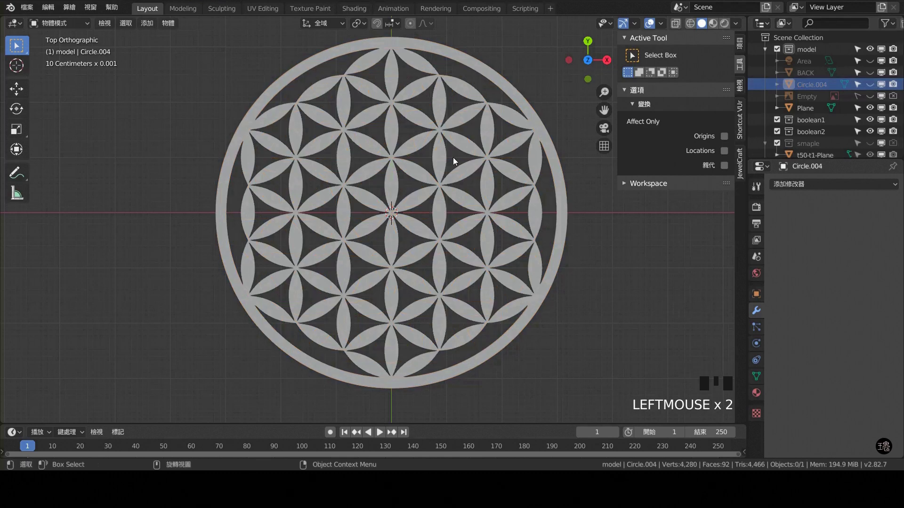
left_click(468, 153)
- Extrude all of the flower's mesh upward into a thin 0.2 mm slab and assign the yellow gold material
key("Tab")
key("KP_1")
key("a")
key("e")
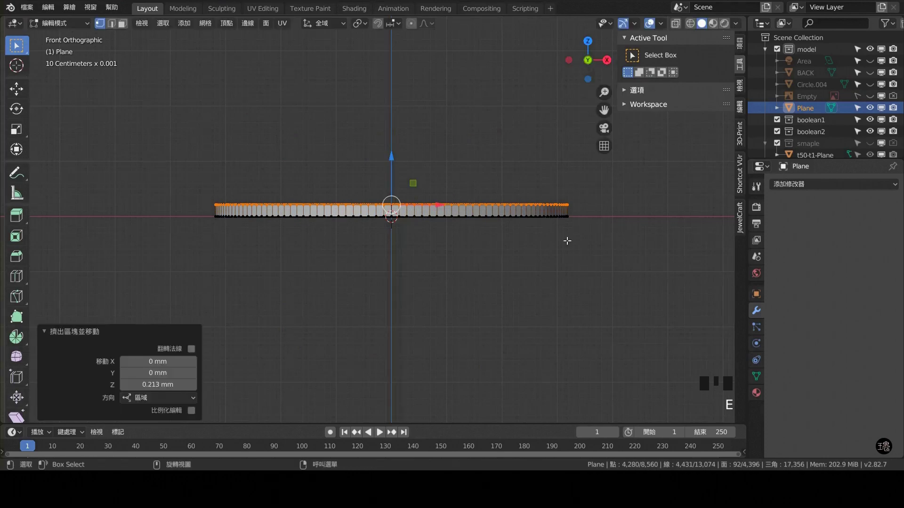
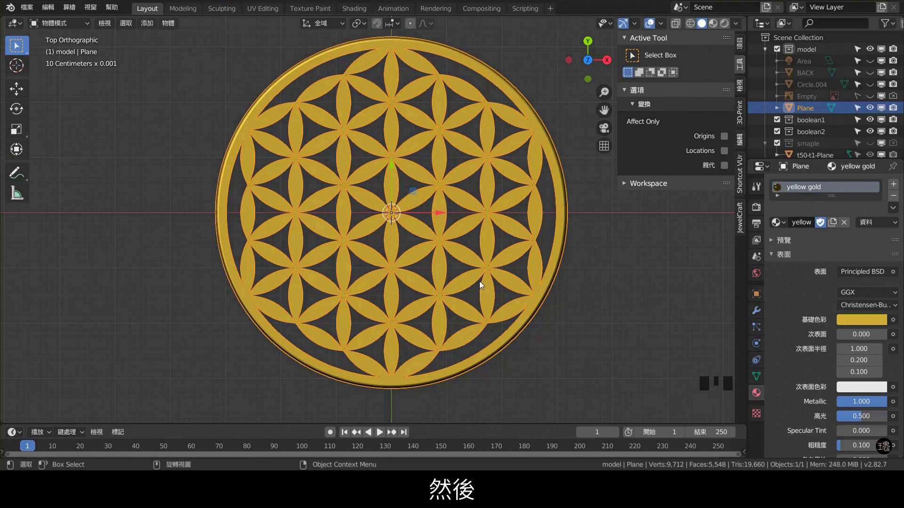
left_click_drag(492, 270, 493, 215)
- Add a Bevel modifier with 0.1 mm offset and 6 segments to round the petals and ring
scroll("up", 3)
scroll("up", 3)
left_click_drag(360, 225, 453, 238)
key("KP_7")
scroll("down", 3)
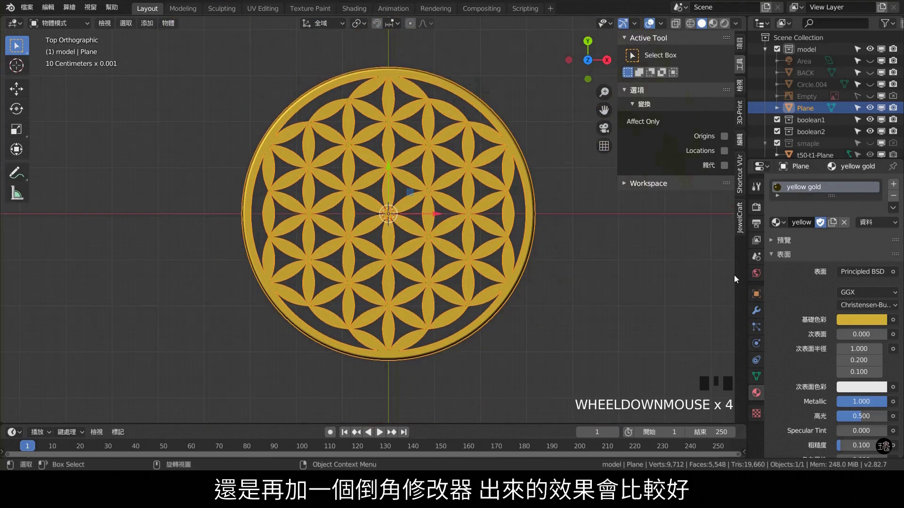
left_click(758, 318)
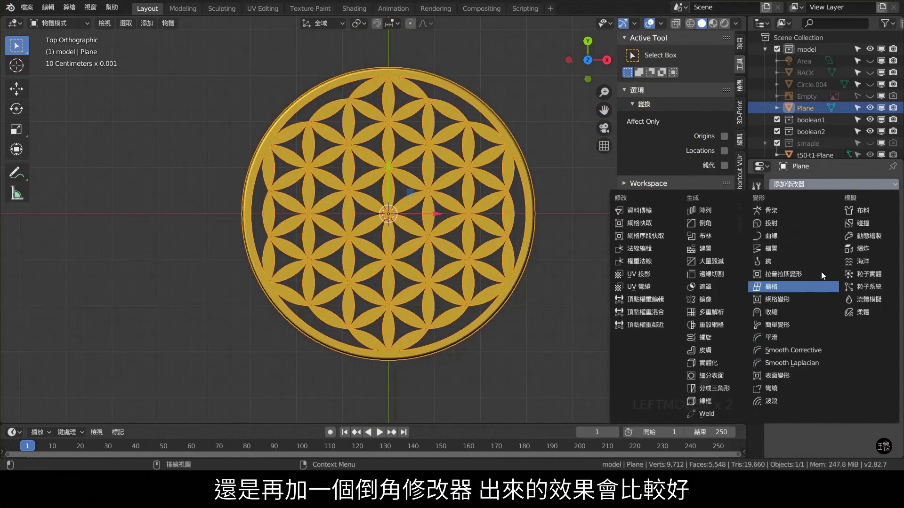
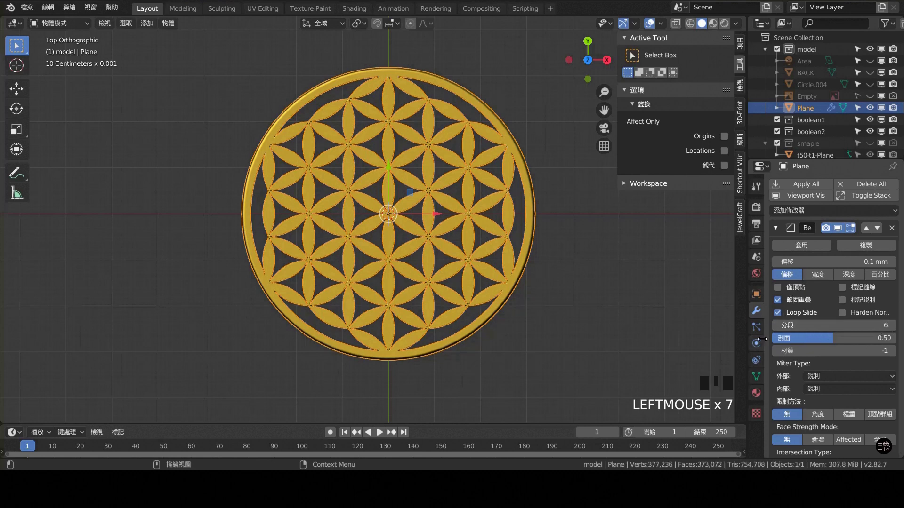
left_click_drag(450, 114, 760, 374)
left_click(760, 374)
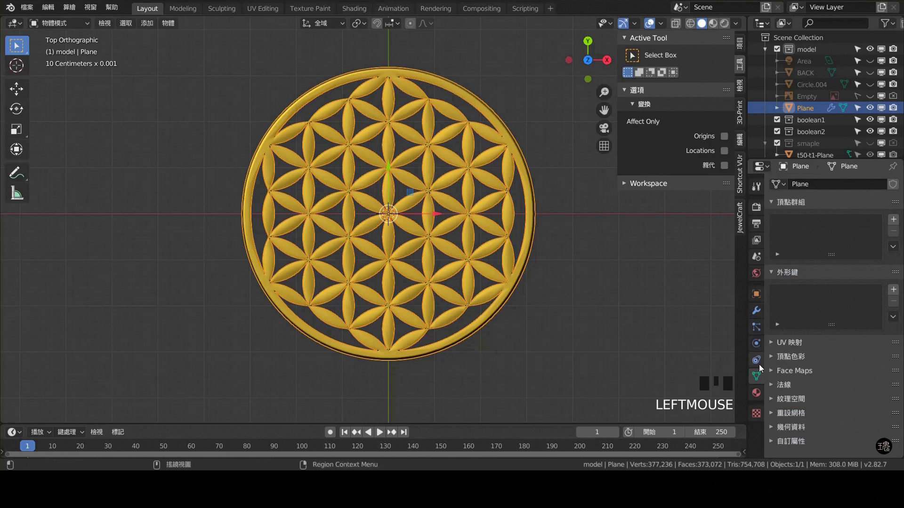
- From the side view, rotate the gold flower -90 degrees so it stands upright
left_click(780, 383)
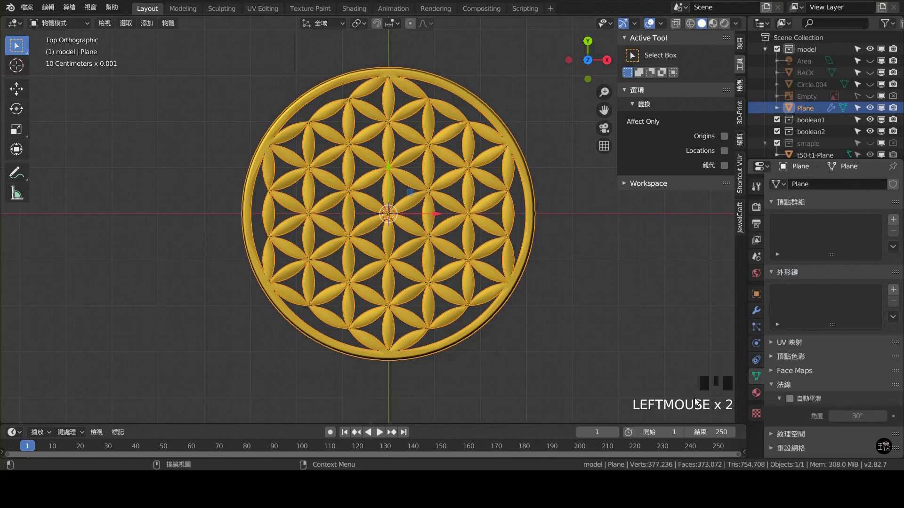
left_click(590, 267)
scroll("up", 3)
scroll("up", 3)
scroll("down", 3)
key("KP_1")
left_click(525, 207)
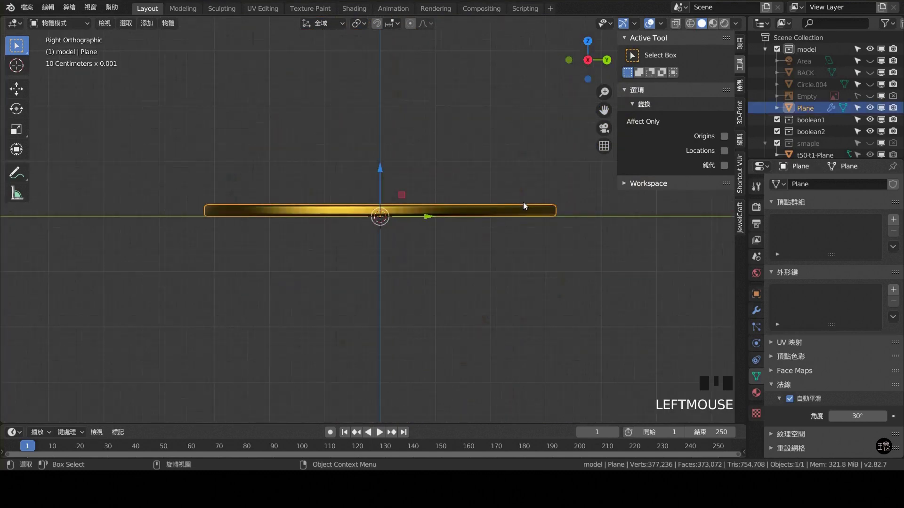
key("r")
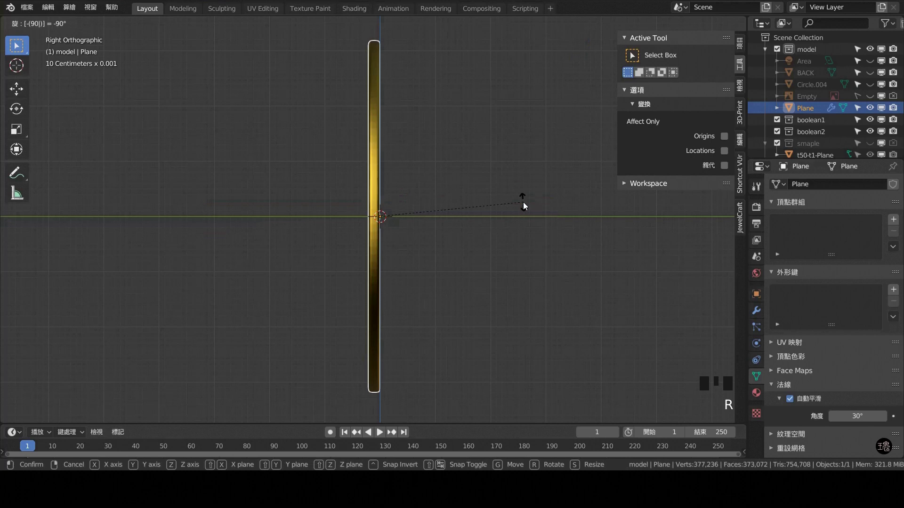
key("KP_0")
- Look through the scene camera and orbit to check the upright flower against the lit backdrop
scroll("up", 3)
scroll("down", 3)
left_click(869, 78)
left_click(870, 64)
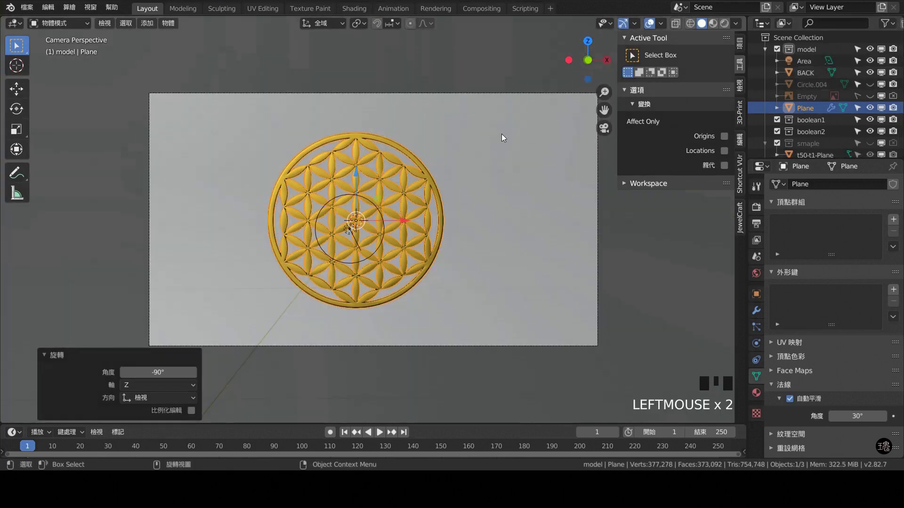
scroll("down", 3)
left_click_drag(377, 149, 397, 151)
scroll("down", 3)
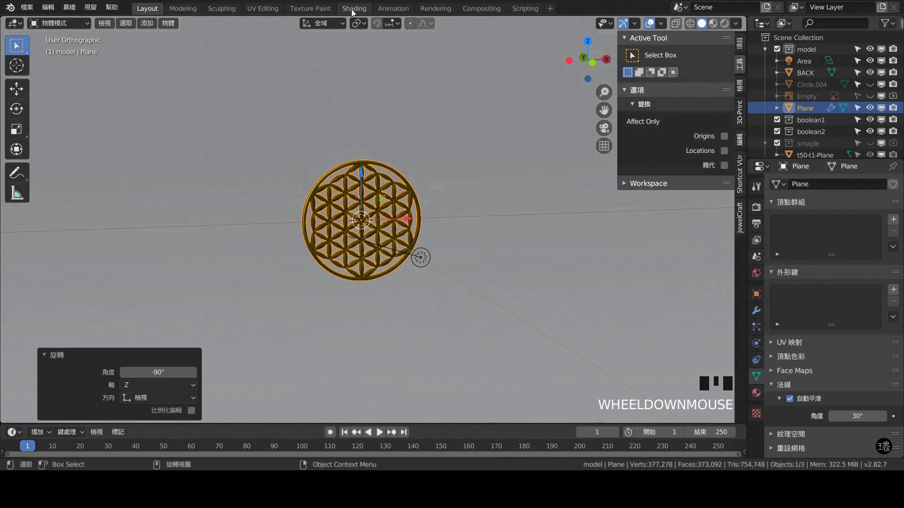